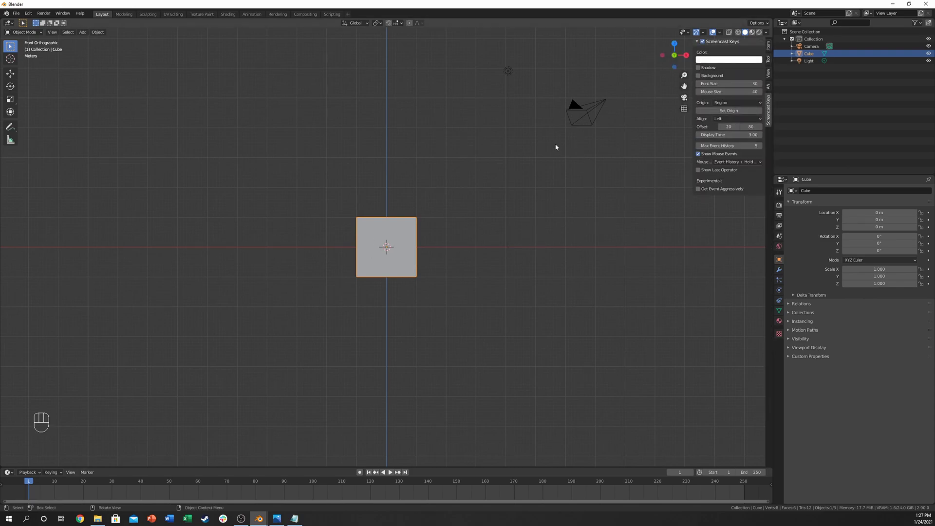
From front view, scale the cube's top face outward so the top is wider than the bottom.
key("n")
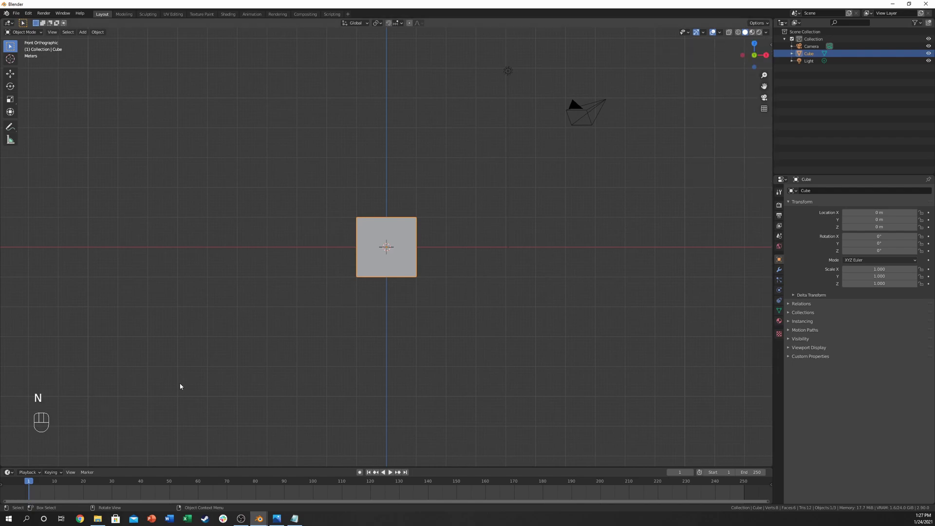
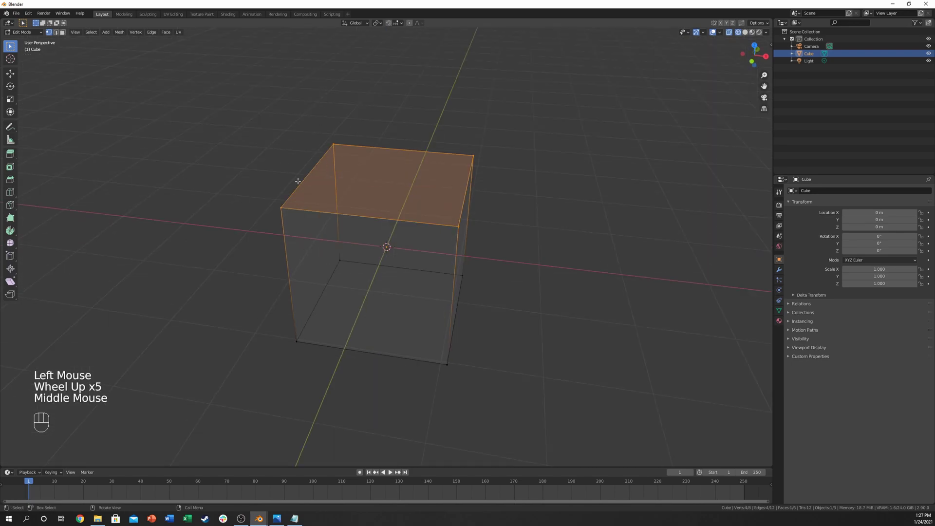
key("KP_1")
key("s")
key("g")
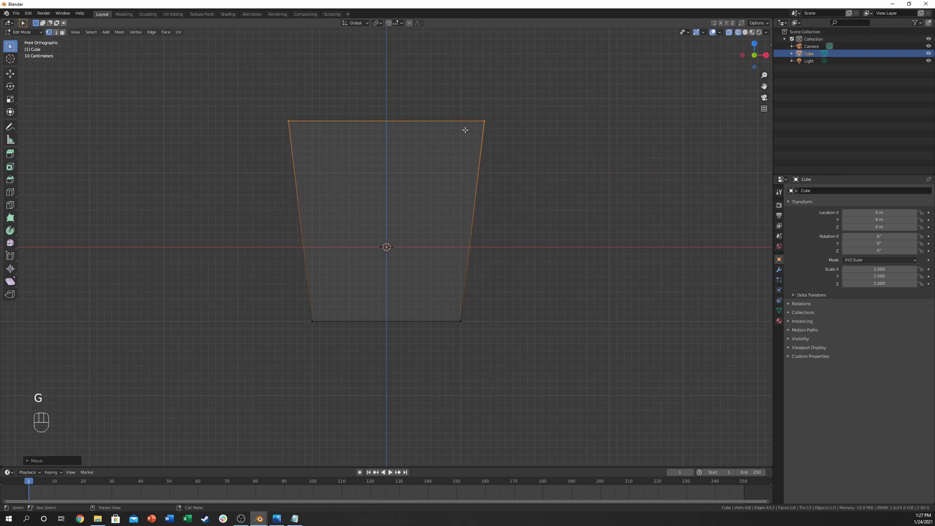
Add a Subdivision Surface modifier and insert edge loops near the top and bottom rims.
left_click(781, 271)
left_click_drag(809, 193, 802, 315)
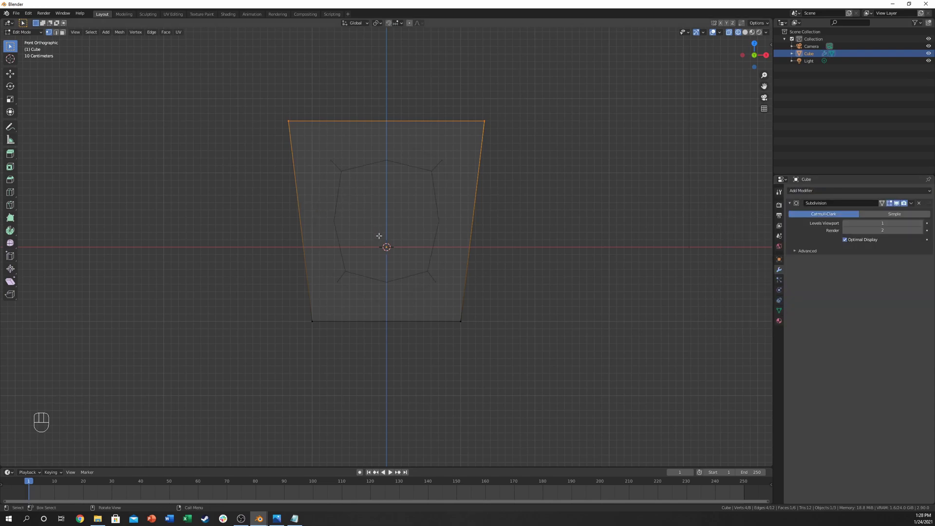
key("ctrl+r")
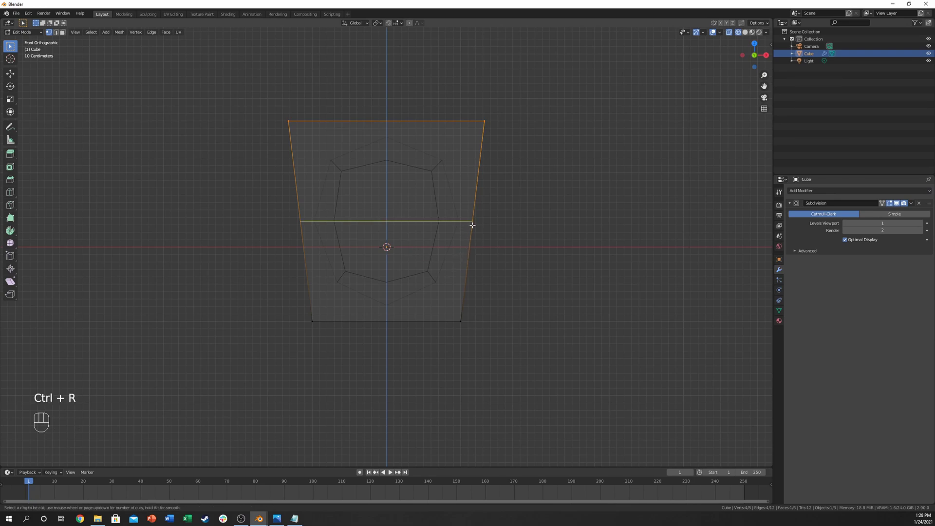
key("ctrl+r")
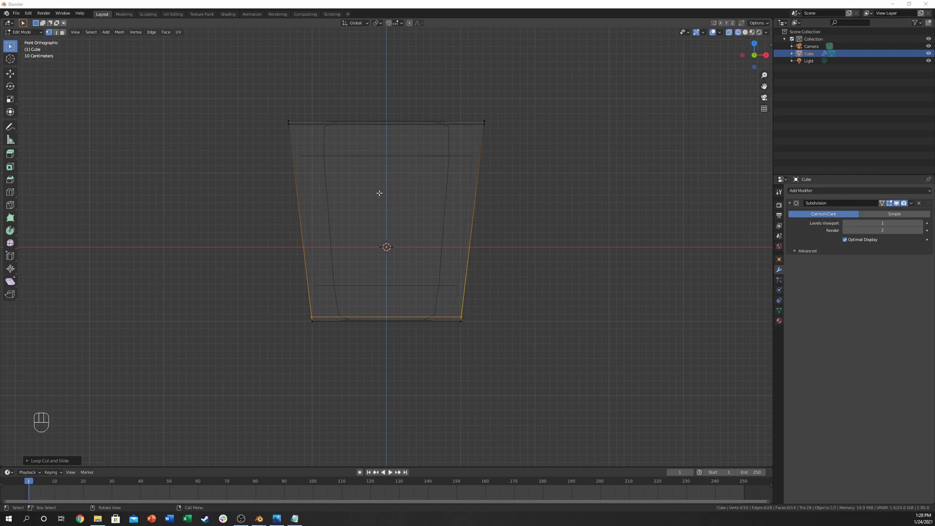
key("Tab")
key("z")
left_click_drag(406, 202, 402, 233)
left_click_drag(307, 190, 365, 163)
middle_click(375, 191)
Raise viewport and render subdivision levels to 4 and shade the cup smooth.
left_click(924, 227)
double_click(924, 226)
double_click(923, 232)
right_click(417, 202)
left_click_drag(414, 225, 296, 213)
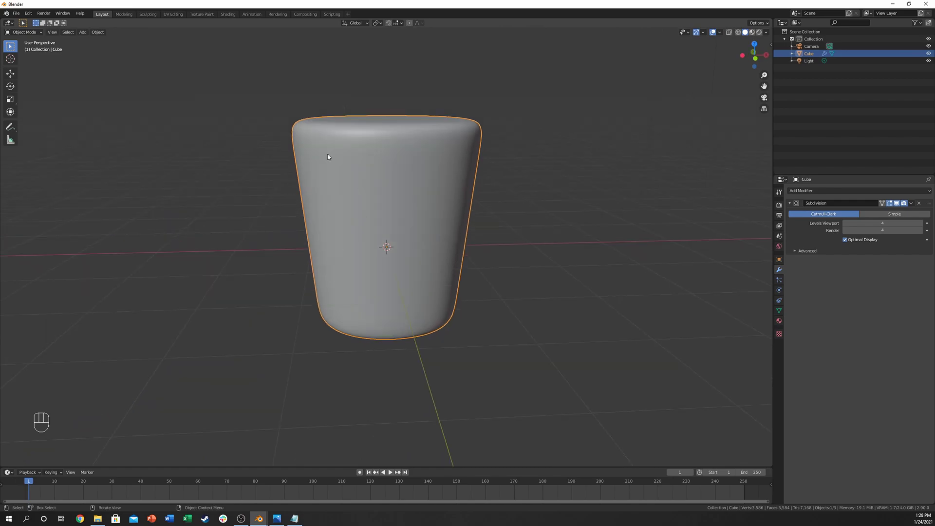
middle_click(336, 172)
key("KP_1")
scroll("up", 3)
Tighten the edge loops against the rims and inspect the crisp tapered cylinder in Object Mode.
key("Tab")
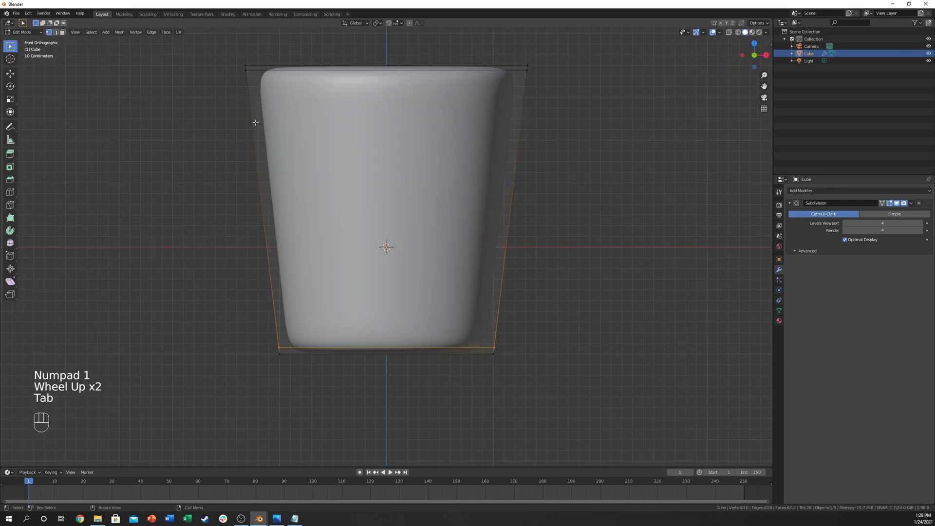
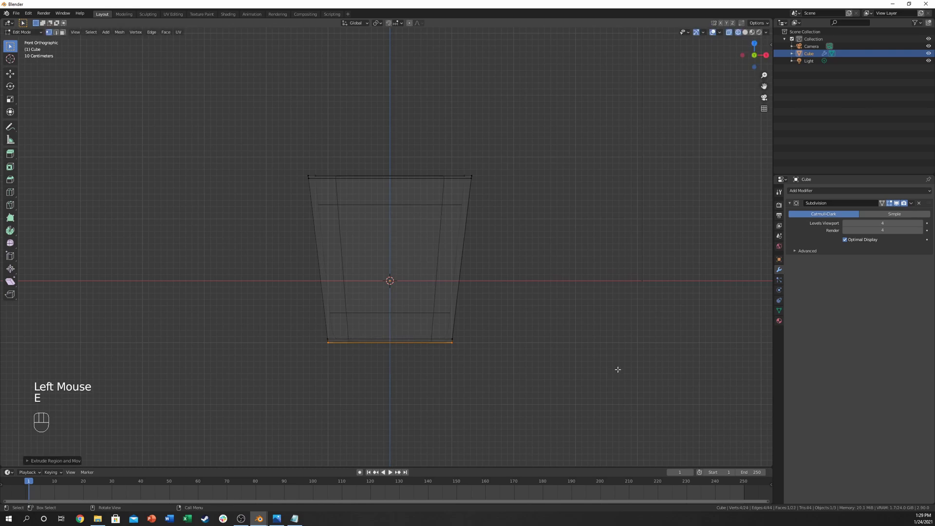
key("s")
key("Tab")
key("z")
left_click_drag(485, 299, 444, 332)
left_click_drag(341, 246, 366, 231)
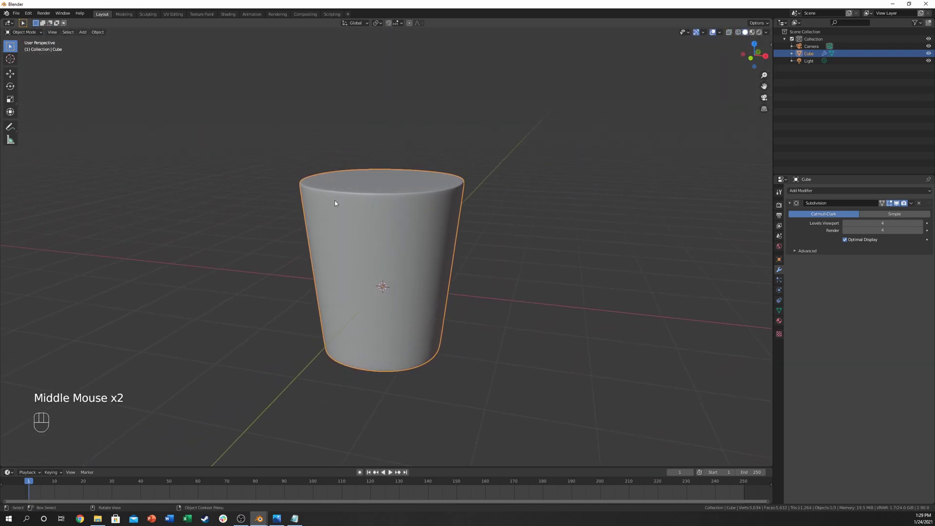
left_click_drag(336, 219, 349, 213)
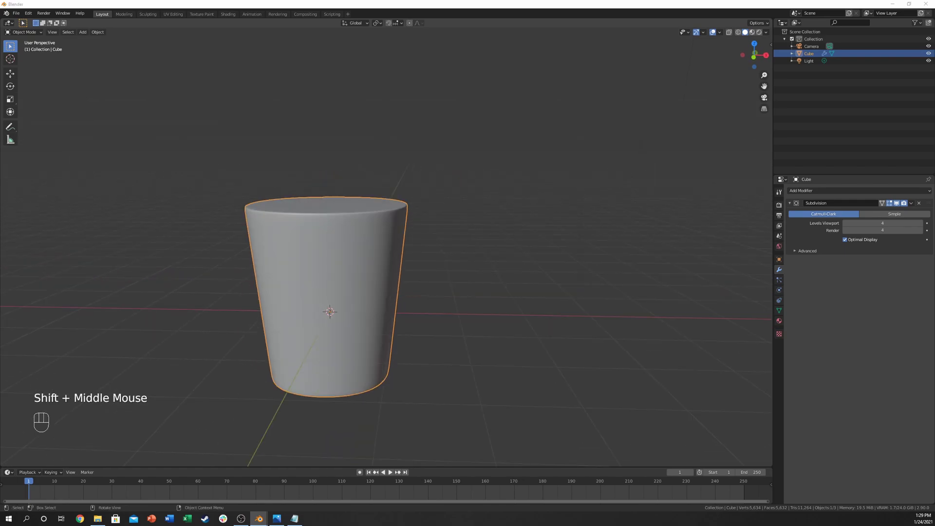
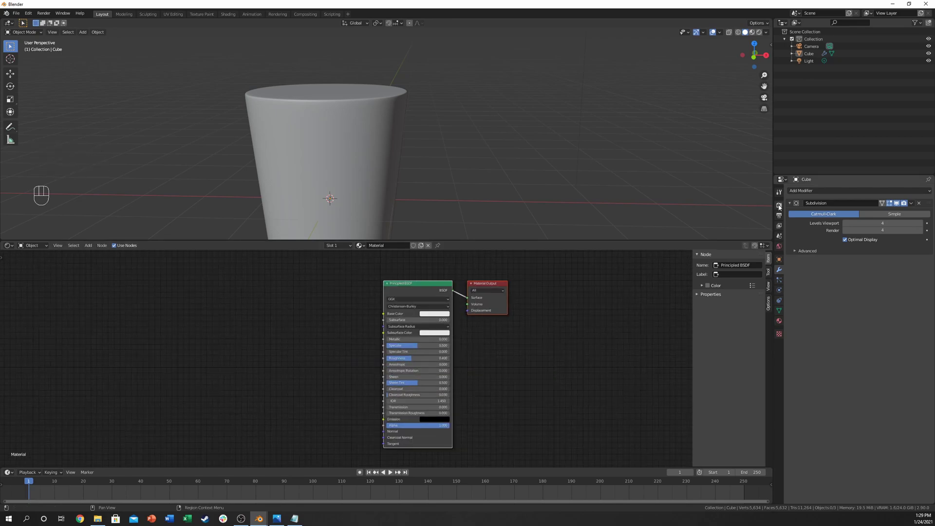
Set rendering to Cycles on GPU Compute with denoising and preview the cylinder in Rendered shading.
left_click(780, 206)
left_click_drag(865, 192, 861, 217)
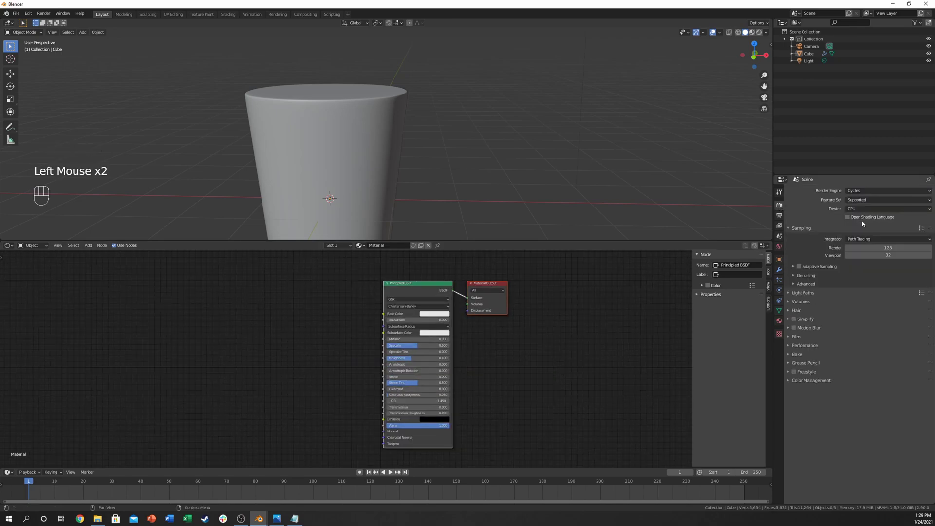
left_click_drag(859, 212, 785, 85)
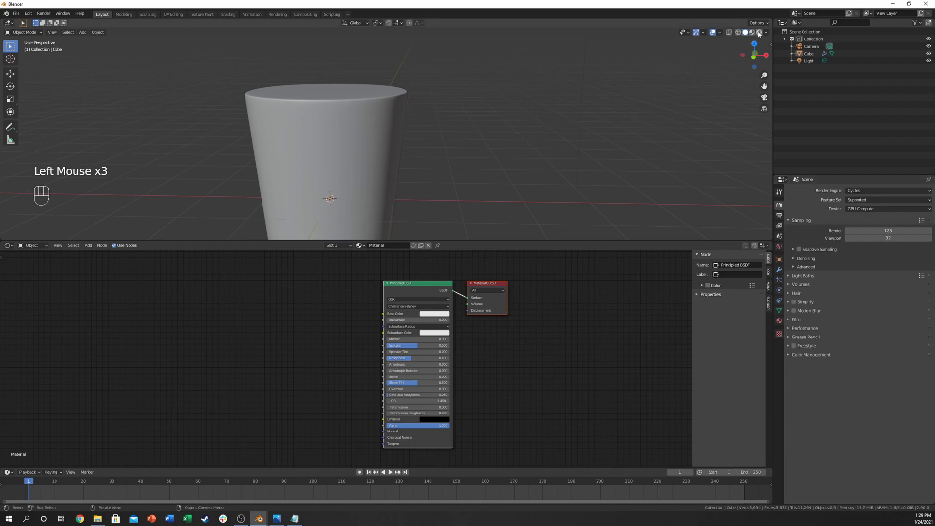
left_click(847, 271)
left_click(848, 279)
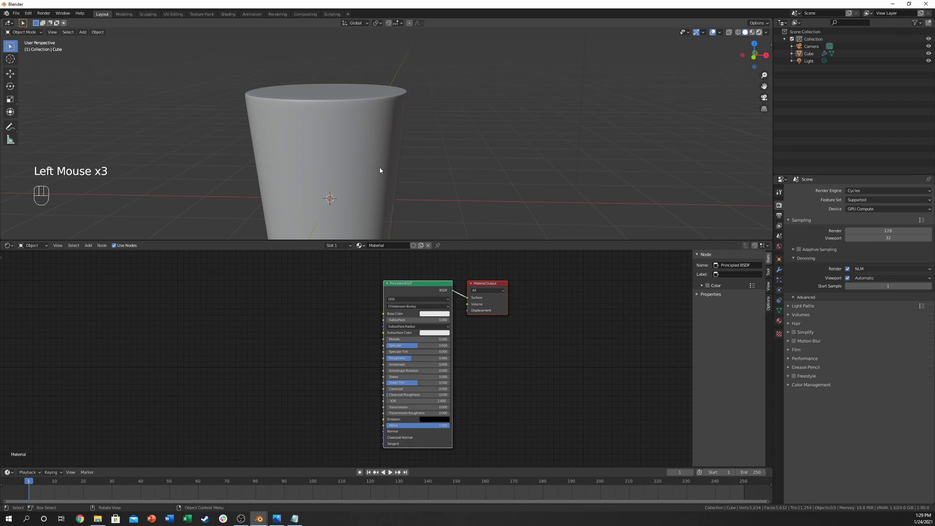
left_click(390, 154)
left_click_drag(393, 151, 423, 133)
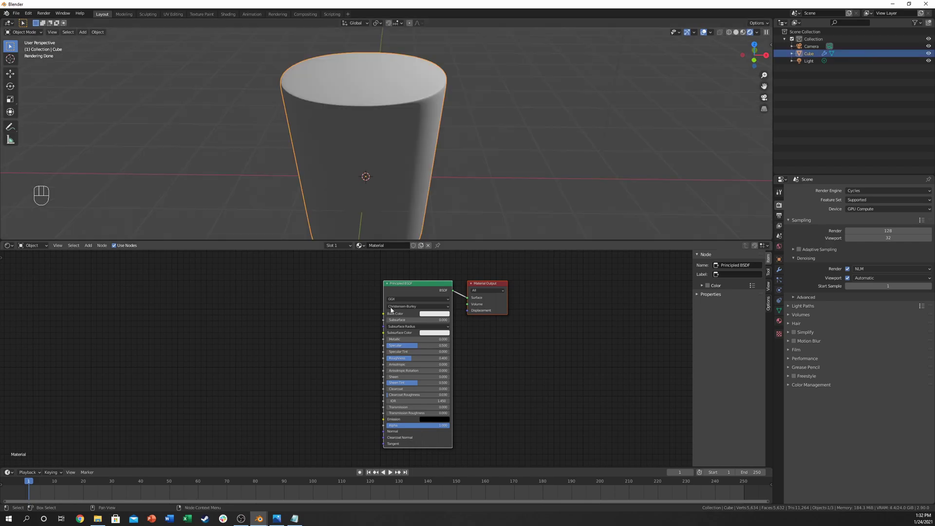
Add a Noise Texture node and feed its Fac output into the Principled BSDF Base Color.
middle_click(310, 330)
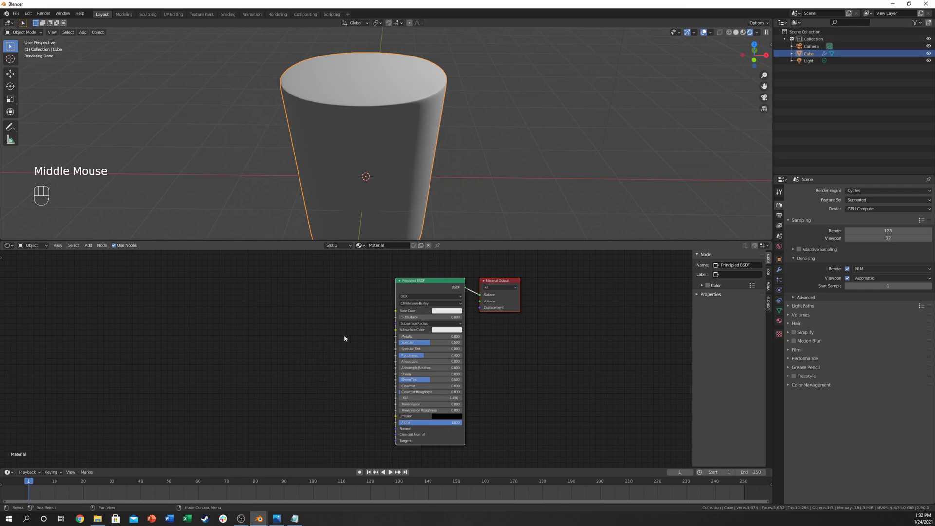
left_click(338, 332)
key("shift+a")
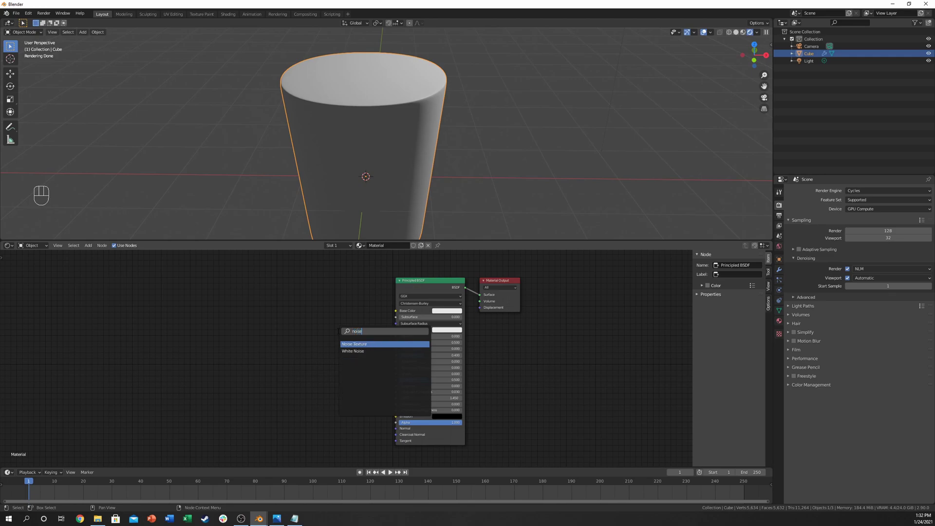
key("shift+a")
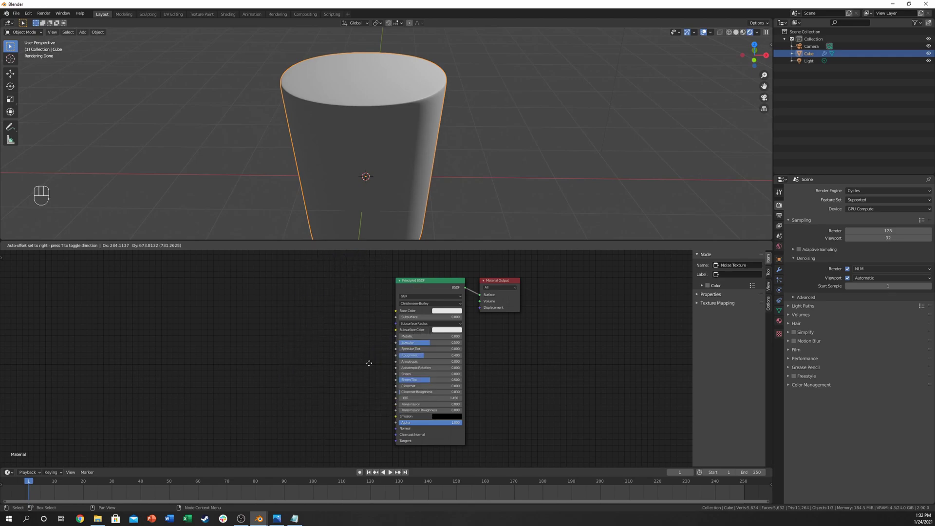
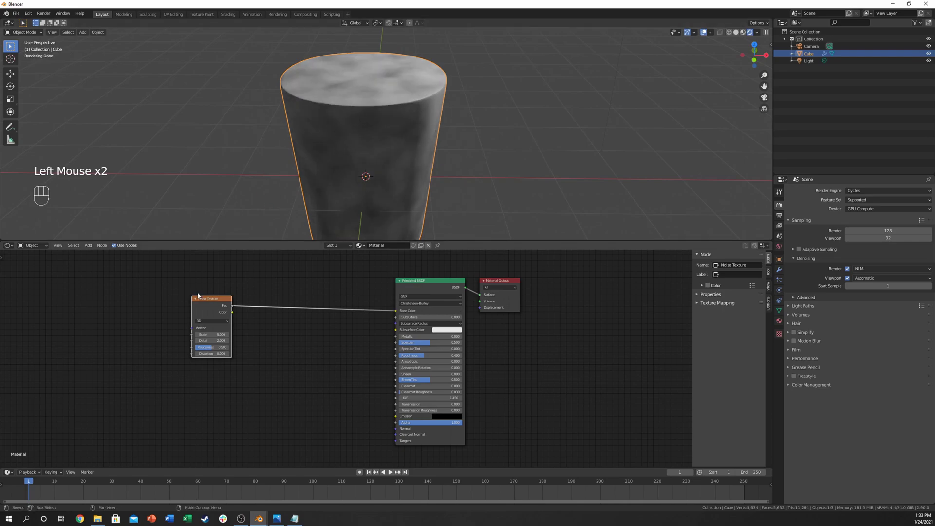
left_click(234, 314)
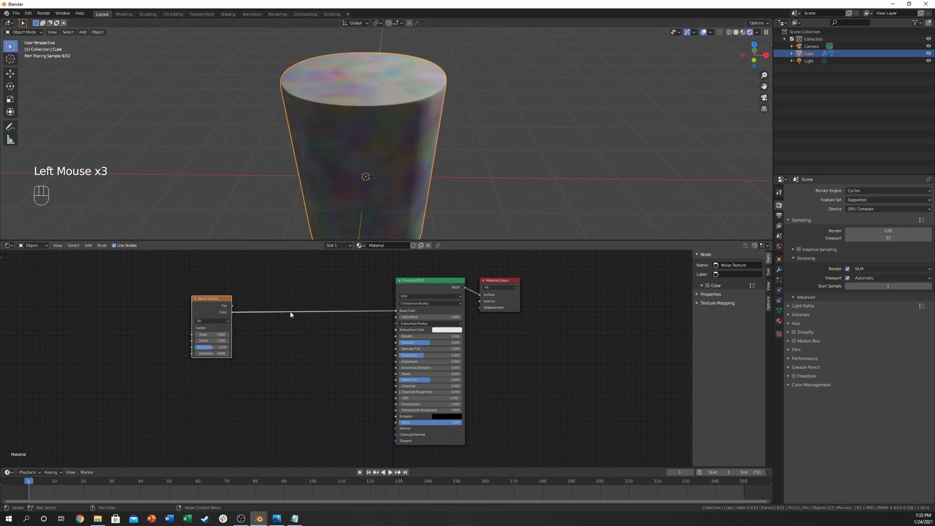
left_click_drag(236, 307, 400, 313)
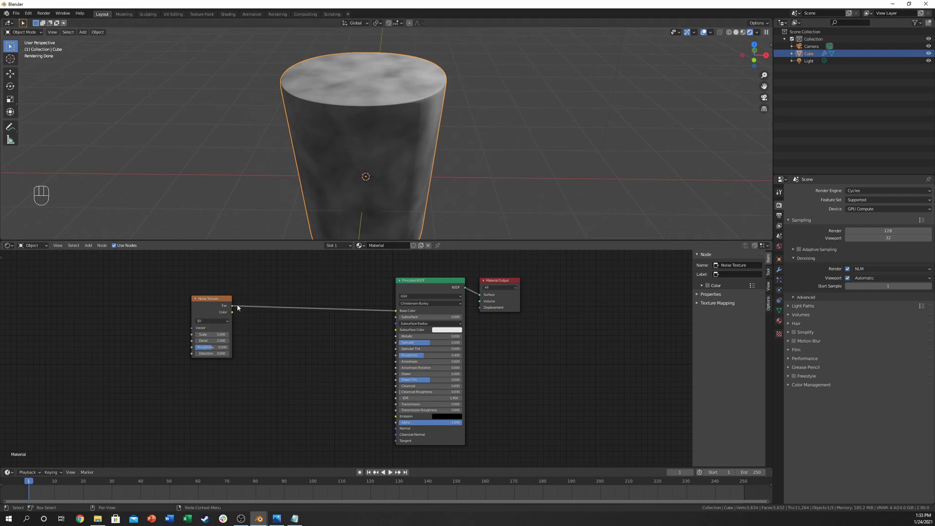
left_click(268, 333)
Insert a ColorRamp between the noise and Base Color and add Texture Coordinates to the noise Vector.
key("shift+a")
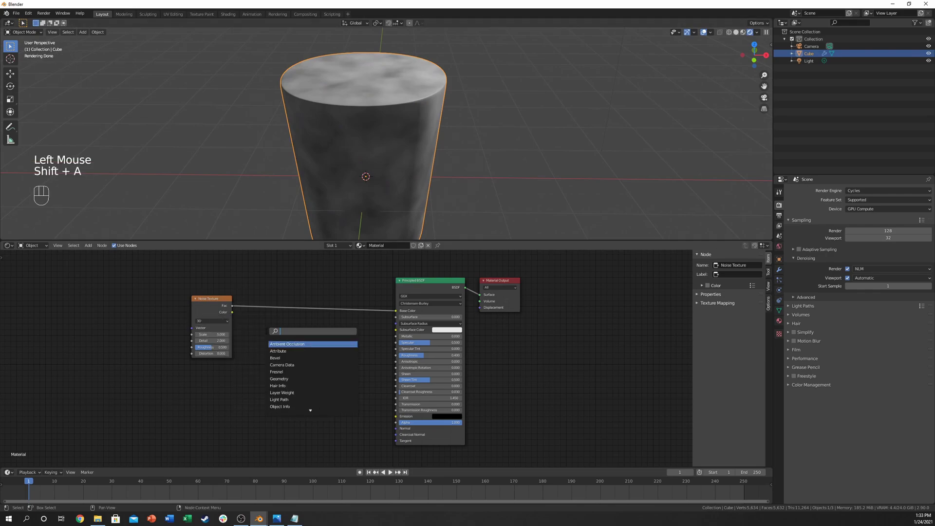
key("r")
left_click(305, 292)
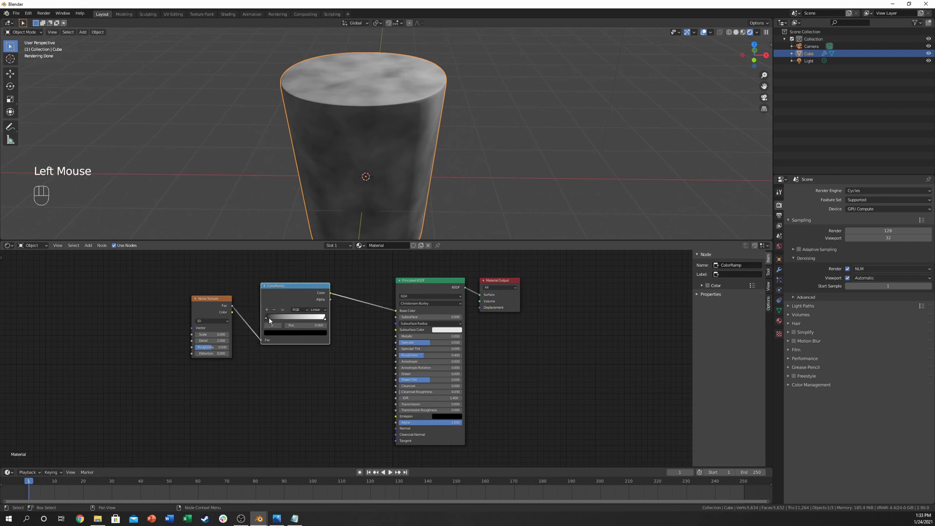
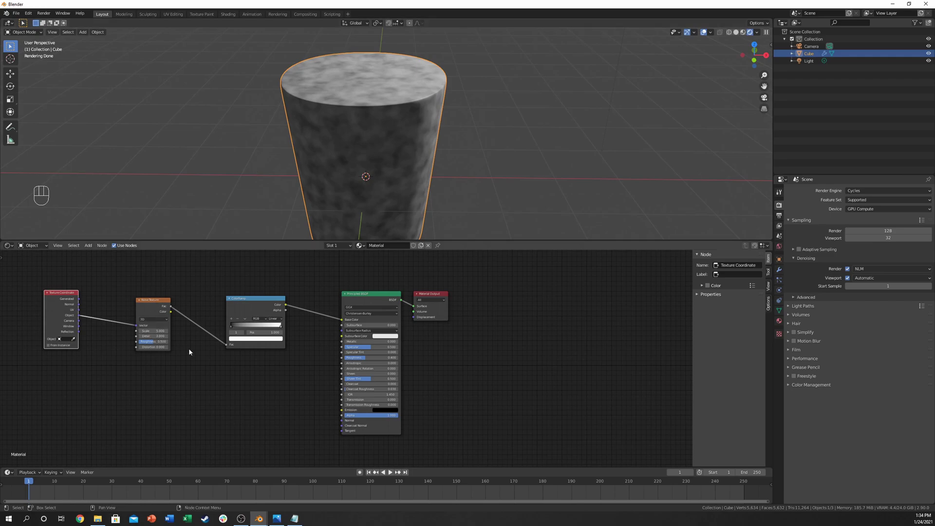
middle_click(142, 364)
left_click(142, 364)
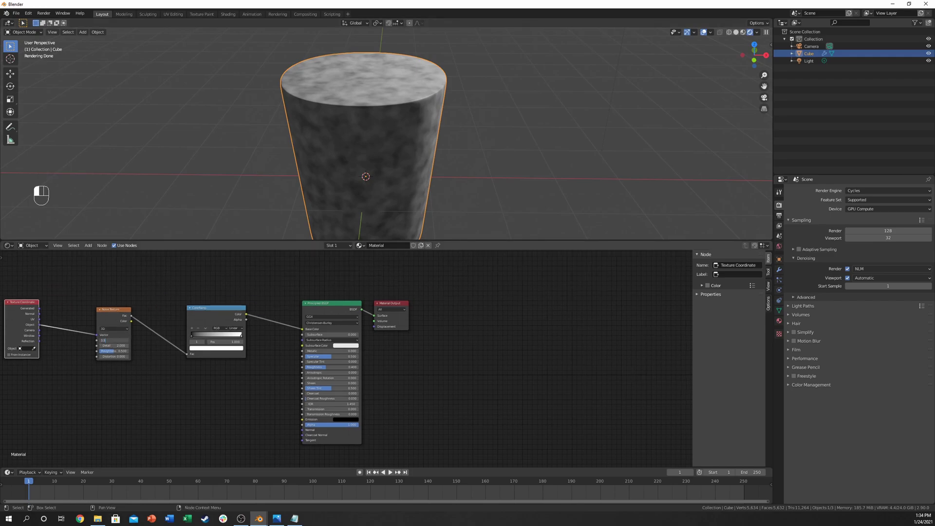
key("BackSpace")
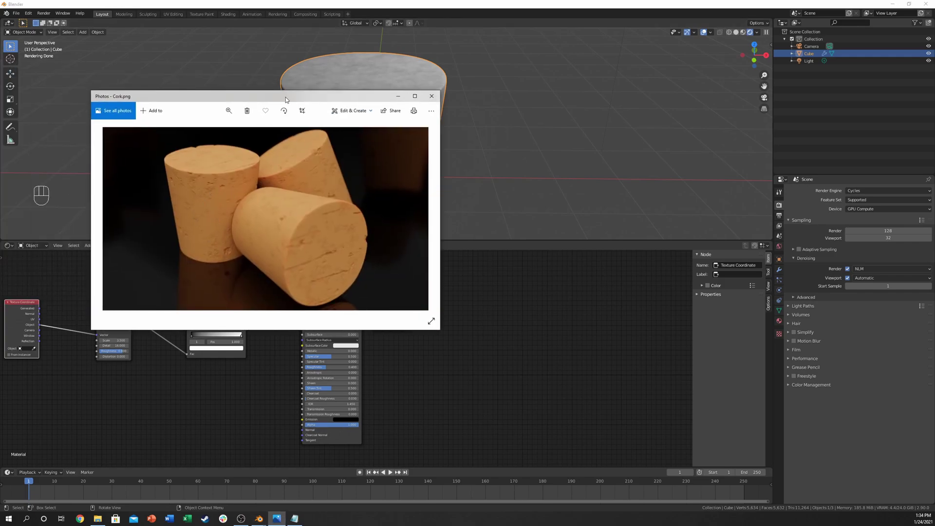
middle_click(190, 387)
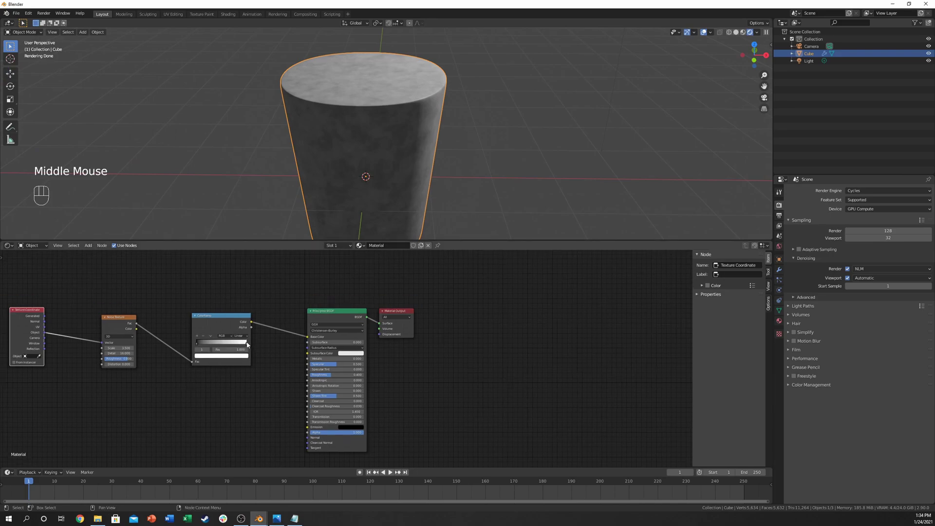
left_click_drag(248, 345, 213, 347)
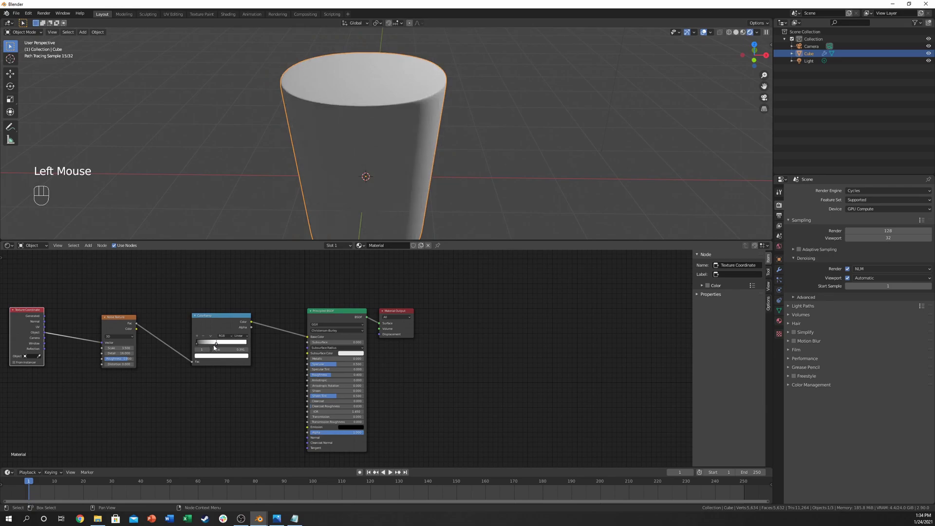
left_click(218, 346)
left_click(220, 358)
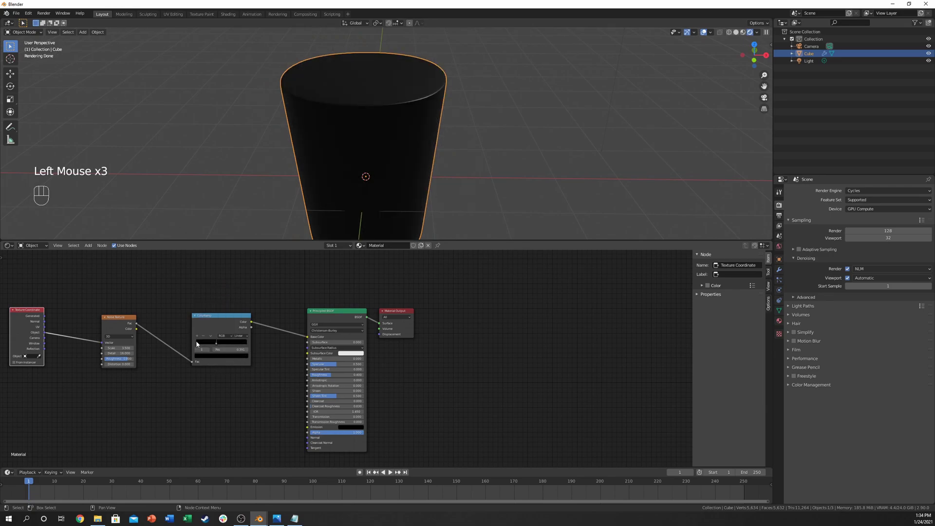
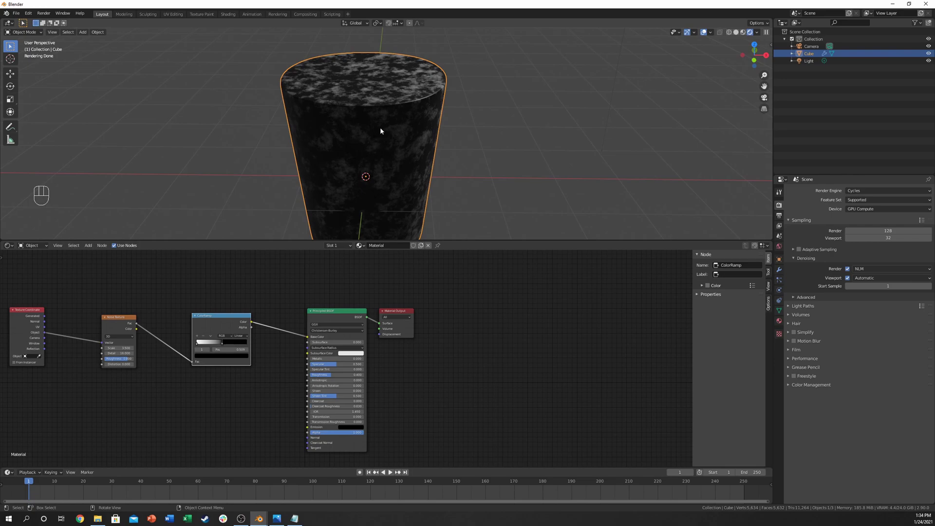
left_click(197, 345)
left_click(207, 357)
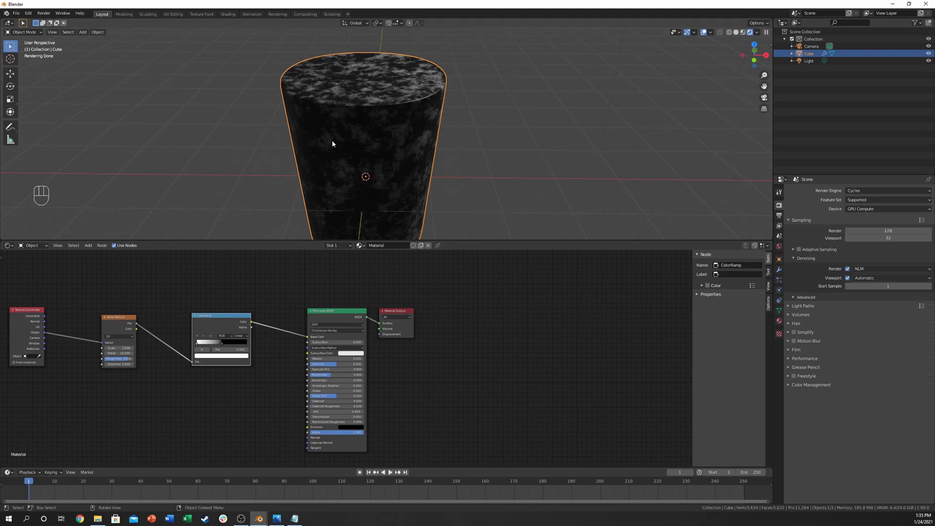
left_click(224, 324)
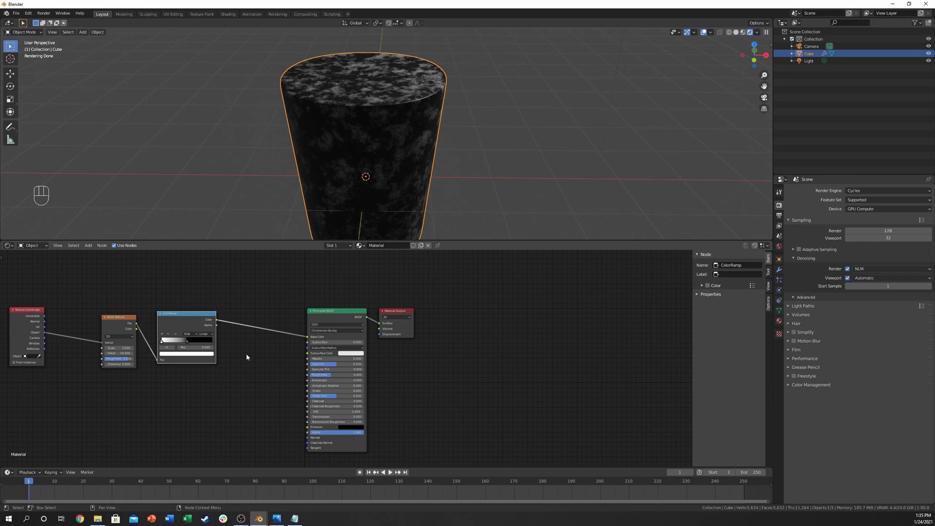
left_click(162, 343)
left_click(174, 357)
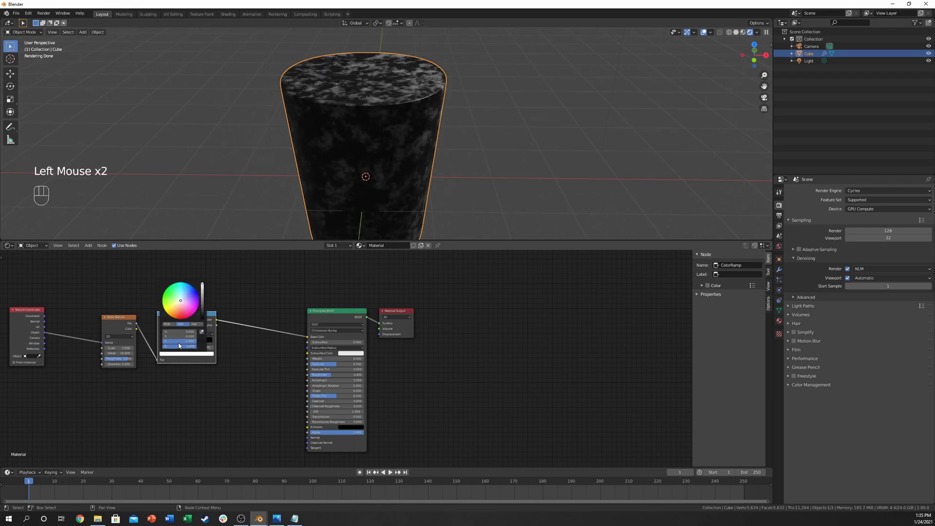
left_click(168, 343)
left_click(159, 343)
left_click(162, 344)
left_click(170, 354)
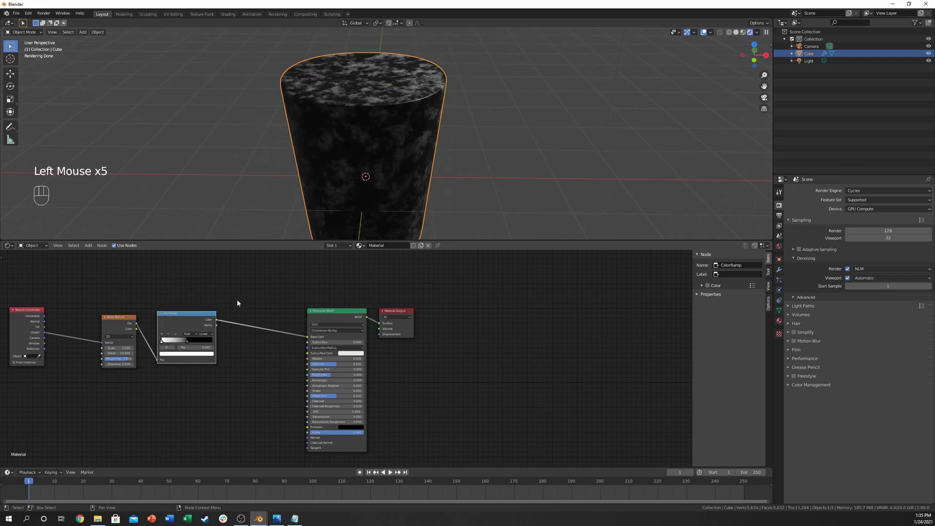
left_click(250, 362)
left_click(250, 360)
Reroute the ColorRamp output through a Mix node into other shader inputs for a lighter mottled grey.
key("shift+a")
key("d")
key("BackSpace")
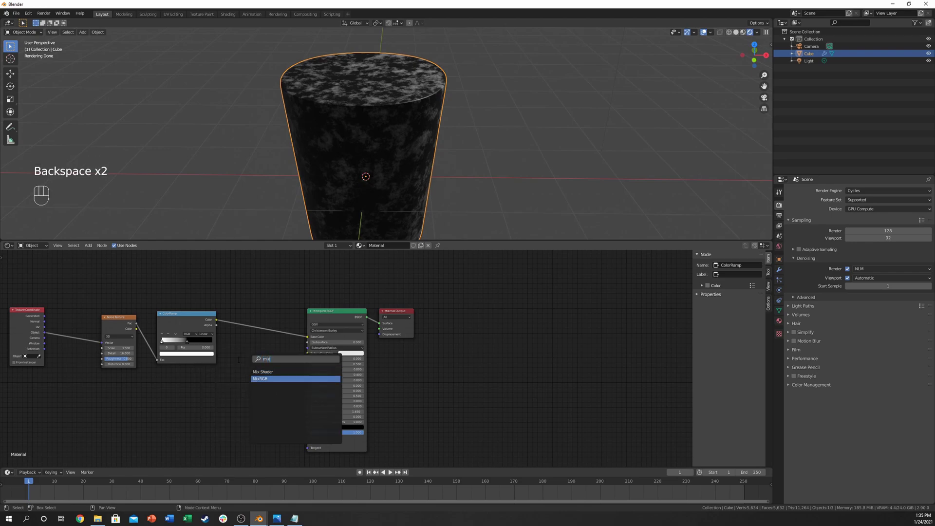
left_click(262, 324)
left_click_drag(264, 327, 276, 280)
left_click_drag(264, 337, 277, 339)
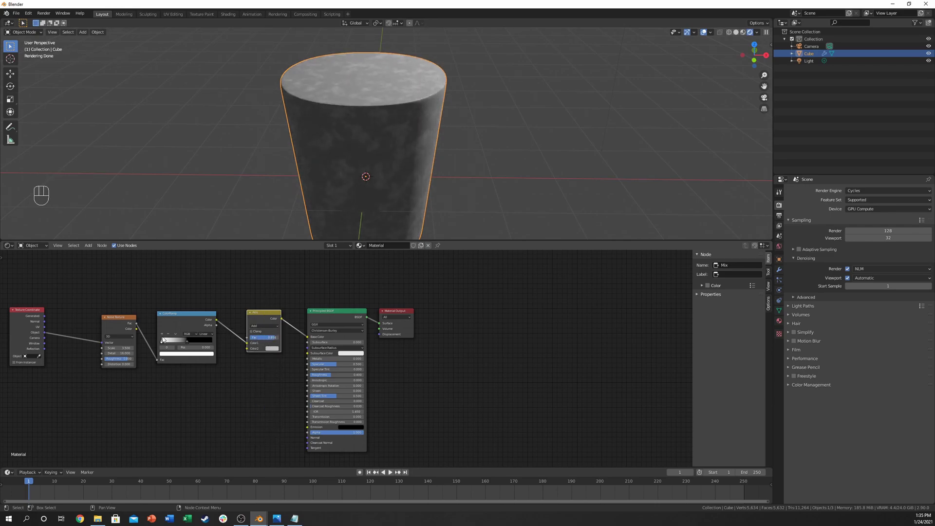
left_click(189, 344)
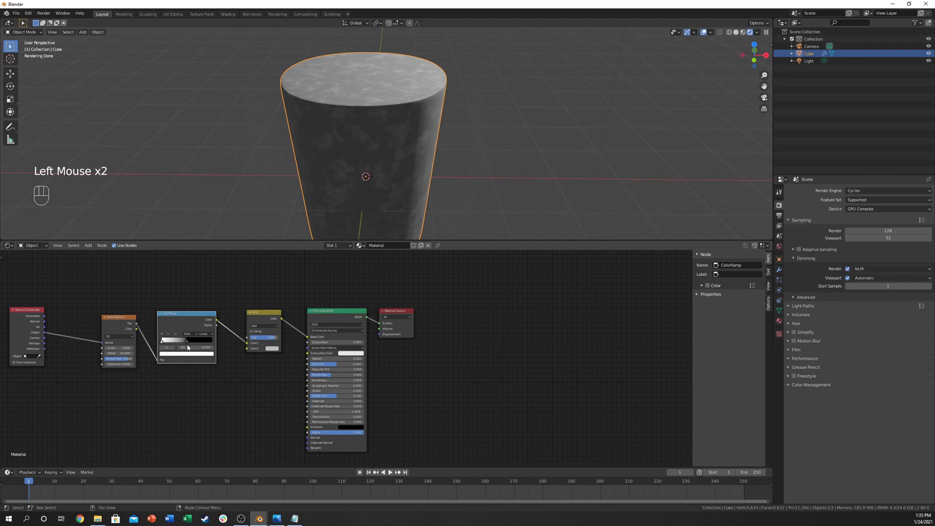
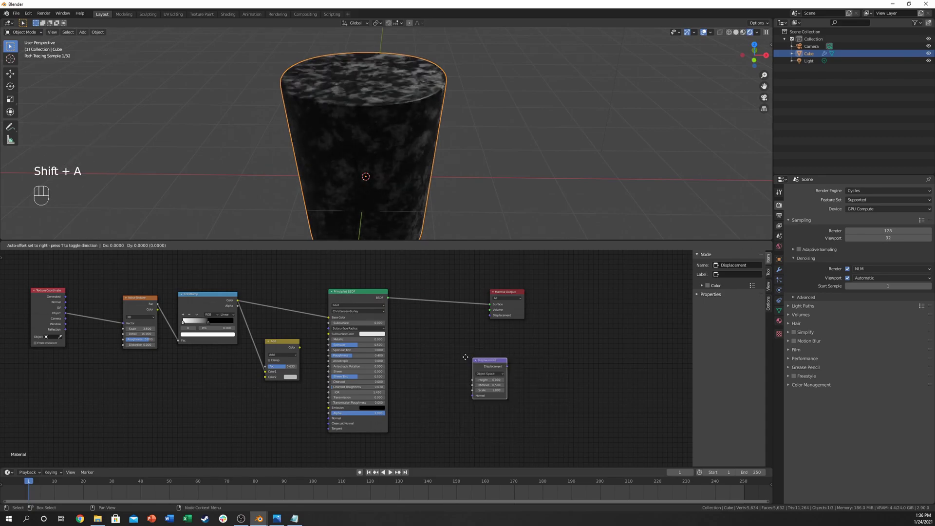
Feed the noise into a Displacement node's Height and link it to the Material Output Displacement.
left_click_drag(239, 302, 419, 359)
left_click_drag(486, 323, 496, 315)
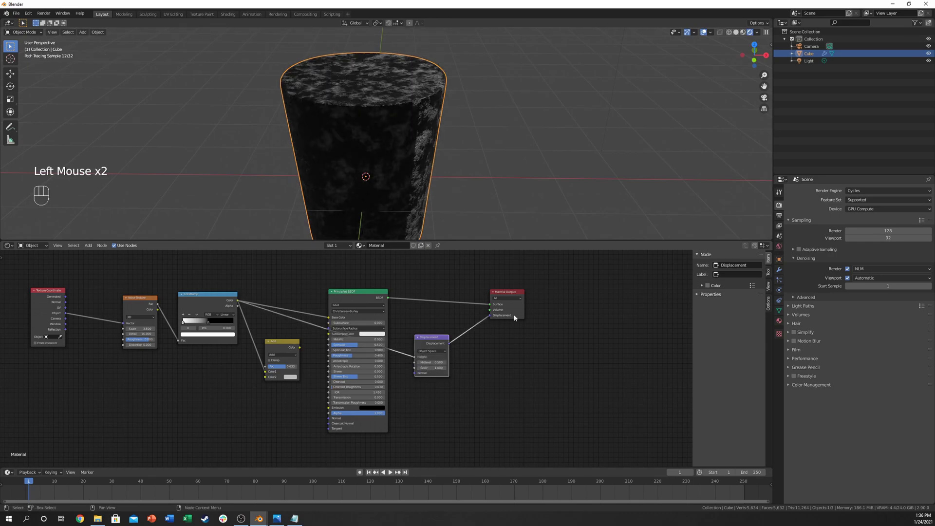
left_click_drag(401, 128, 387, 151)
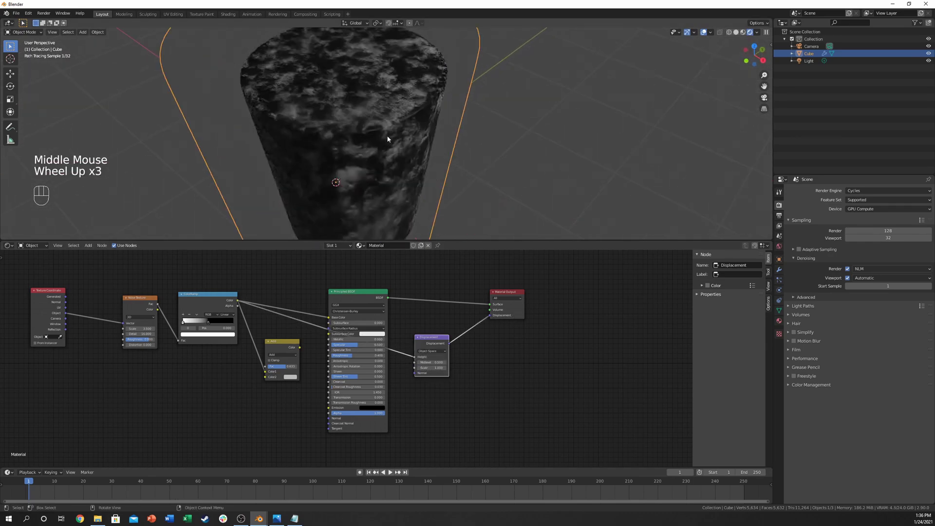
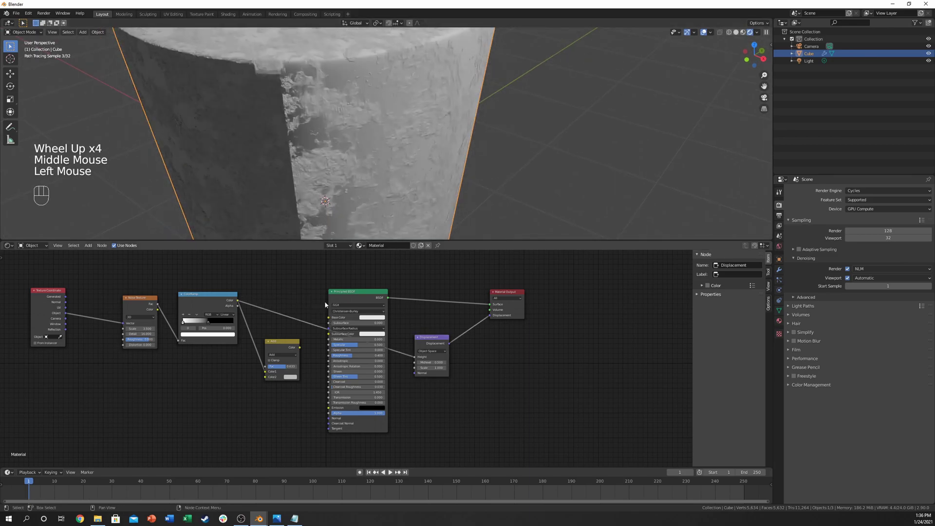
scroll("down", 3)
middle_click(368, 138)
Show the material's own settings and bring up the displacement method choices.
left_click(501, 295)
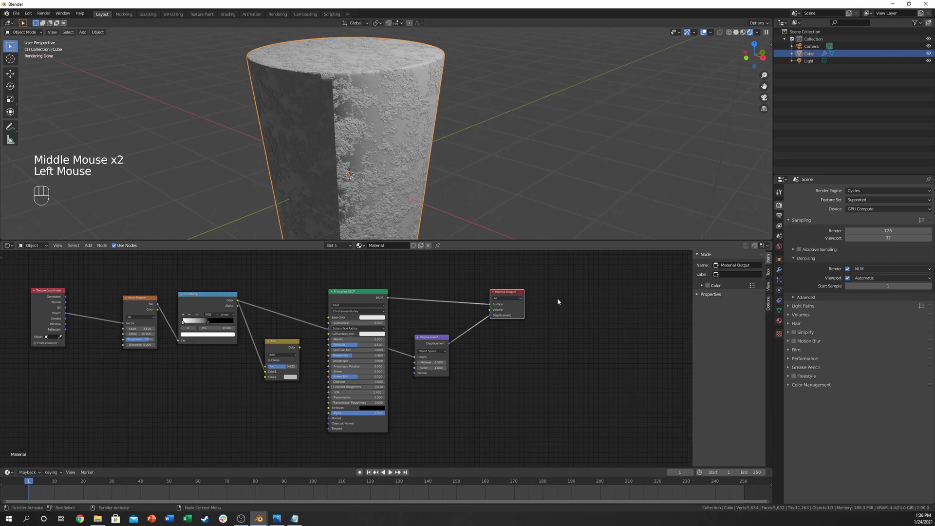
left_click(505, 292)
left_click(726, 296)
left_click(770, 347)
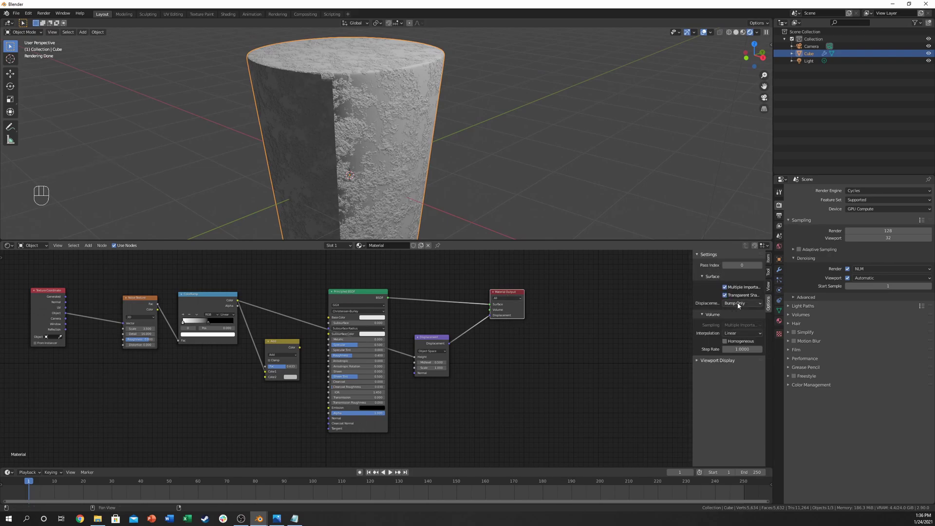
Set the displacement method to Displacement and Bump and tweak the texture for deep crusty relief.
left_click(739, 304)
left_click(740, 304)
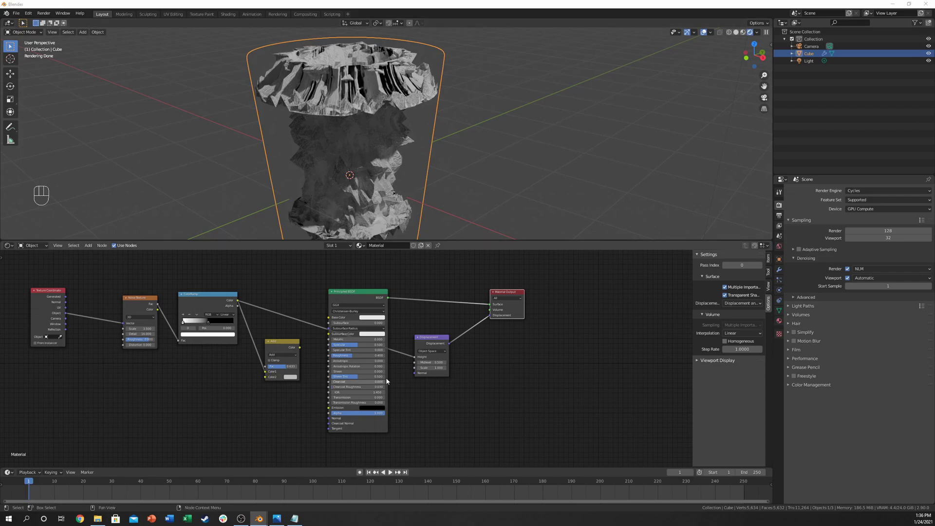
left_click(202, 307)
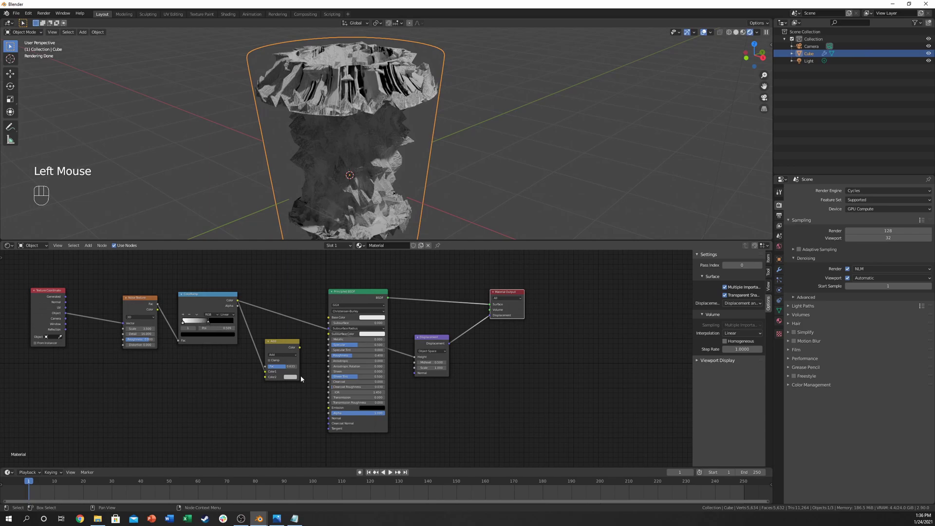
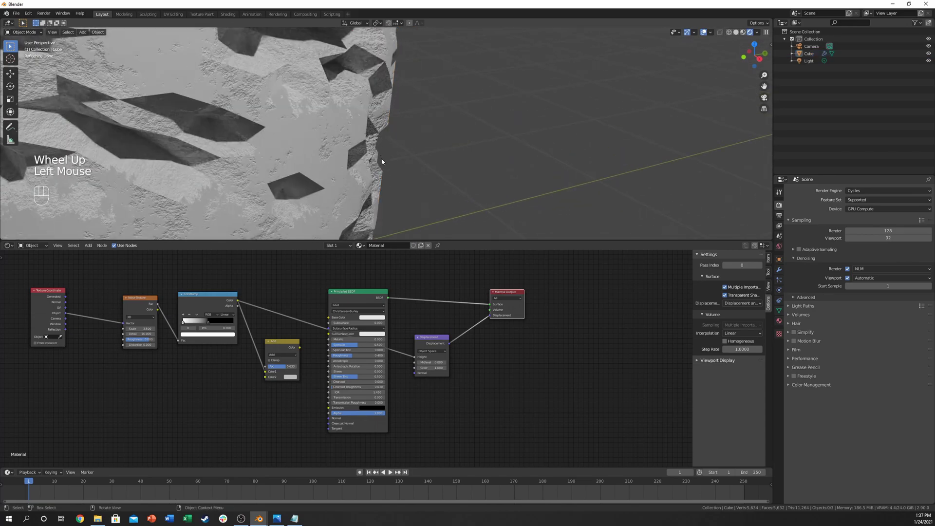
scroll("down", 3)
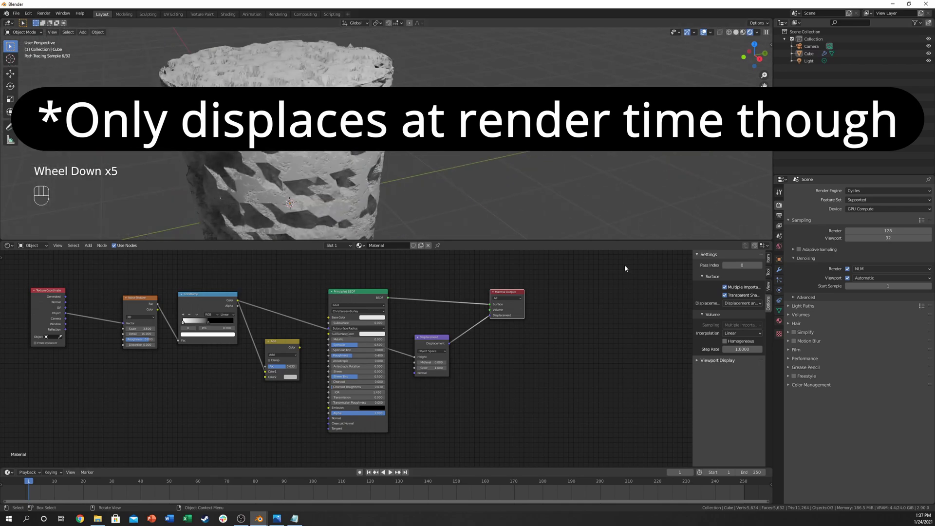
left_click_drag(738, 305, 593, 303)
left_click(293, 166)
scroll("down", 3)
middle_click(320, 174)
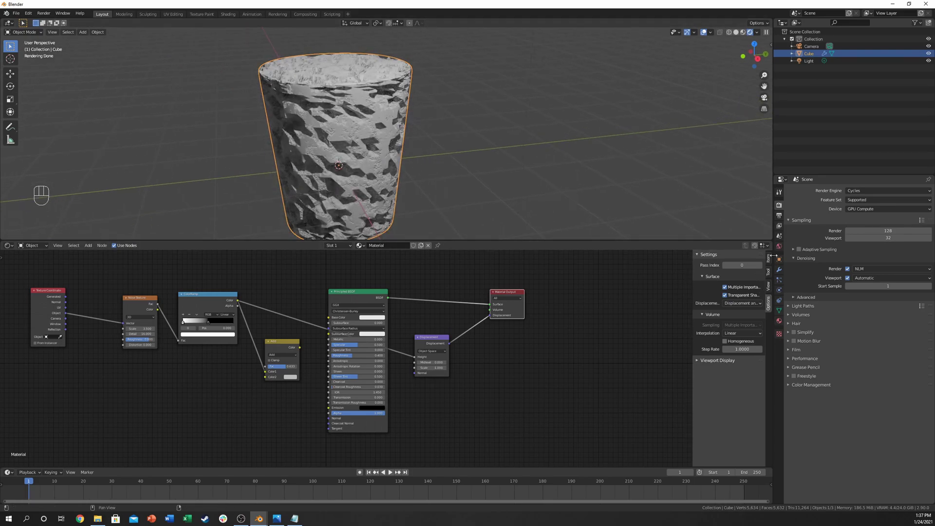
Add a Subdivision Surface modifier at 6 viewport and render levels and inspect the fine displacement.
left_click(782, 274)
left_click(924, 226)
left_click(923, 223)
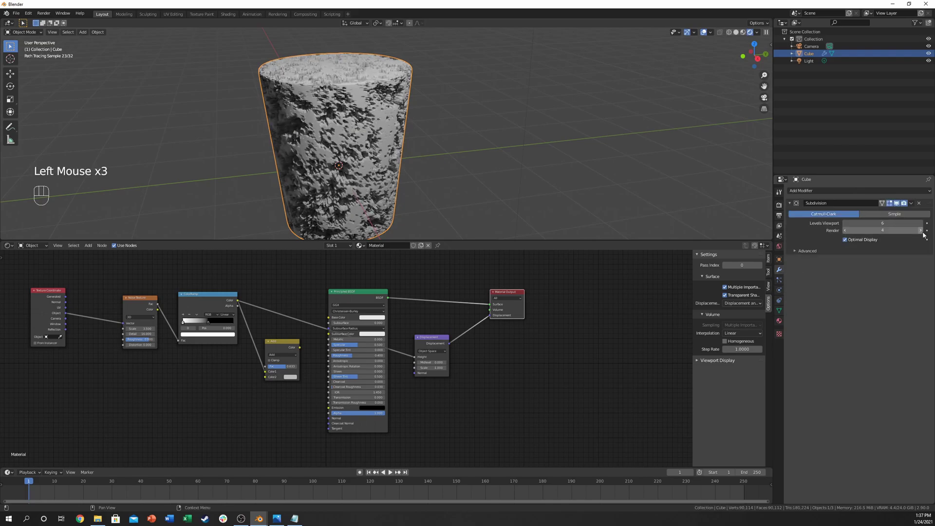
left_click(923, 233)
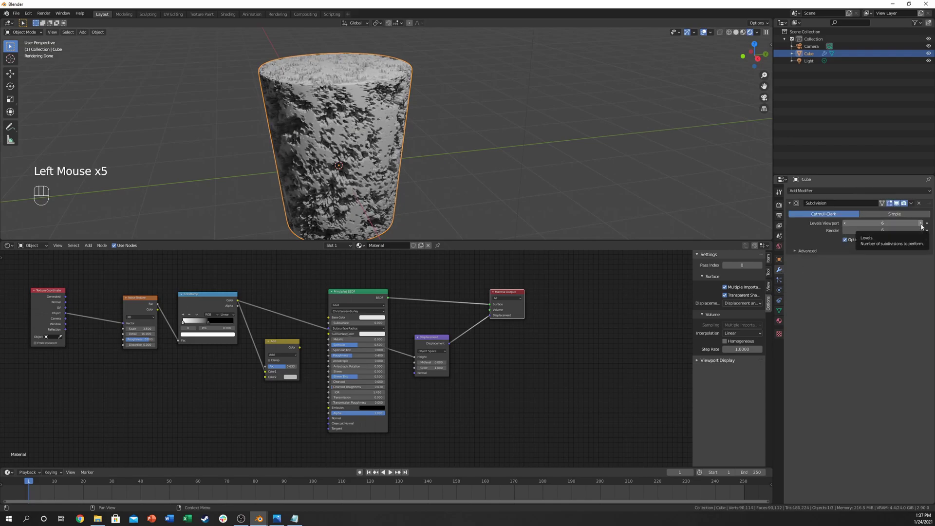
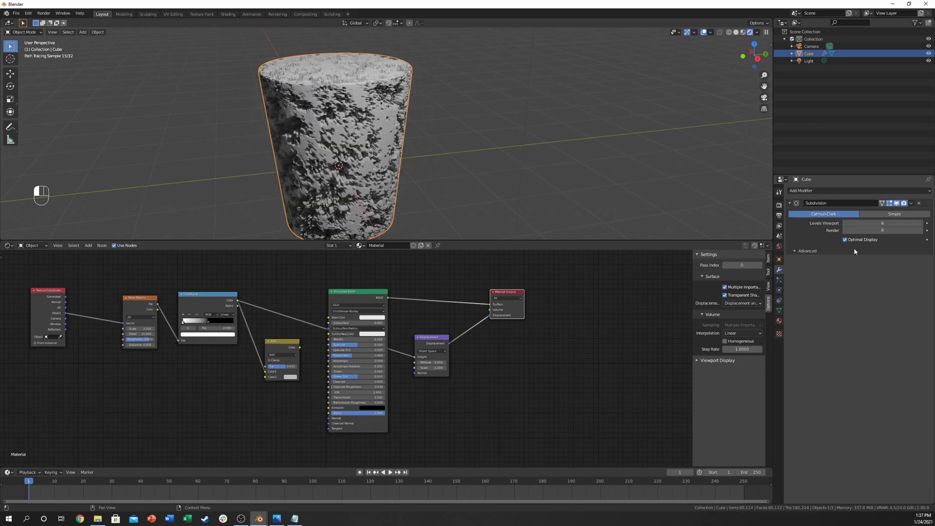
left_click_drag(345, 114, 337, 131)
scroll("up", 3)
middle_click(342, 142)
scroll("down", 3)
left_click_drag(338, 151, 349, 137)
scroll("down", 3)
middle_click(369, 135)
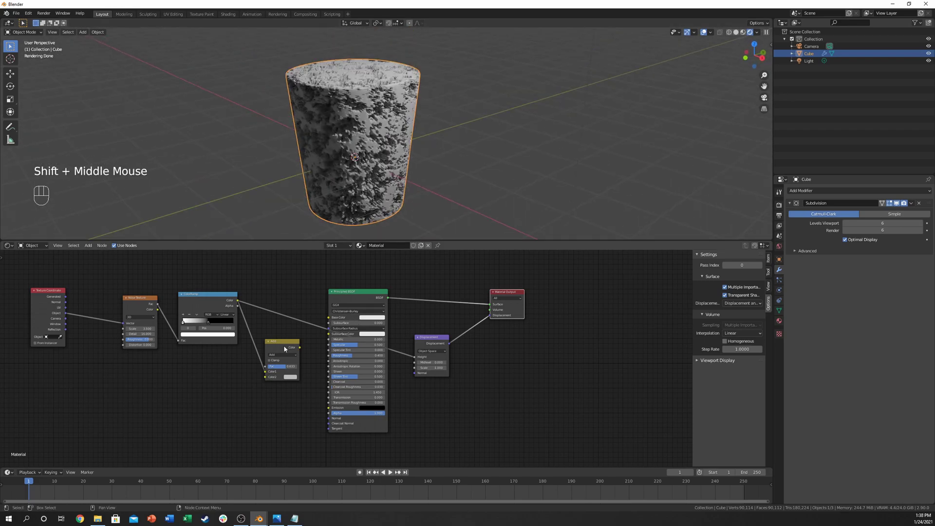
Adjust the ColorRamp so only sparse dark holes remain on the cylinder.
left_click(285, 348)
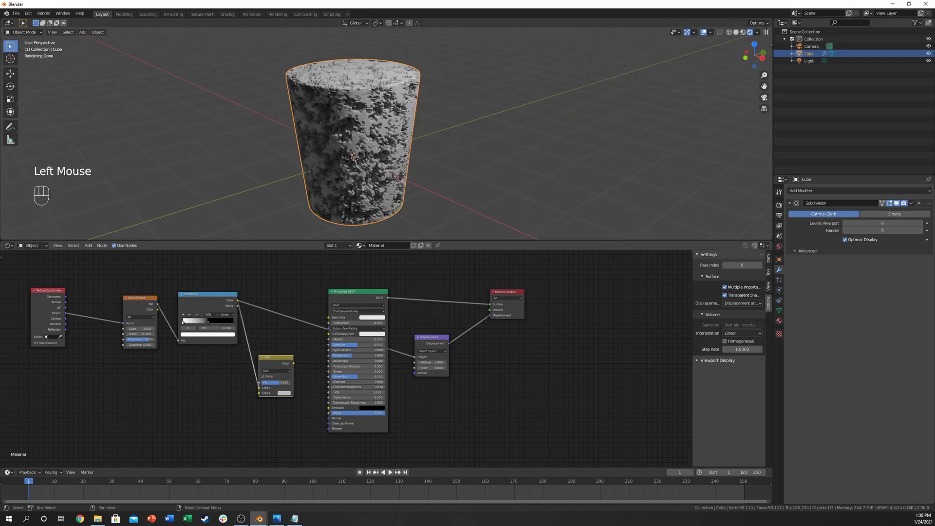
left_click(211, 324)
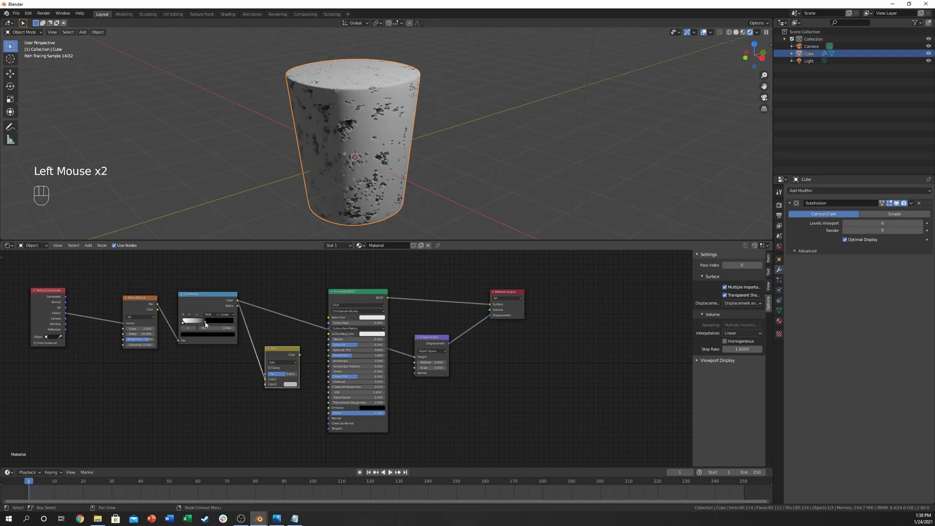
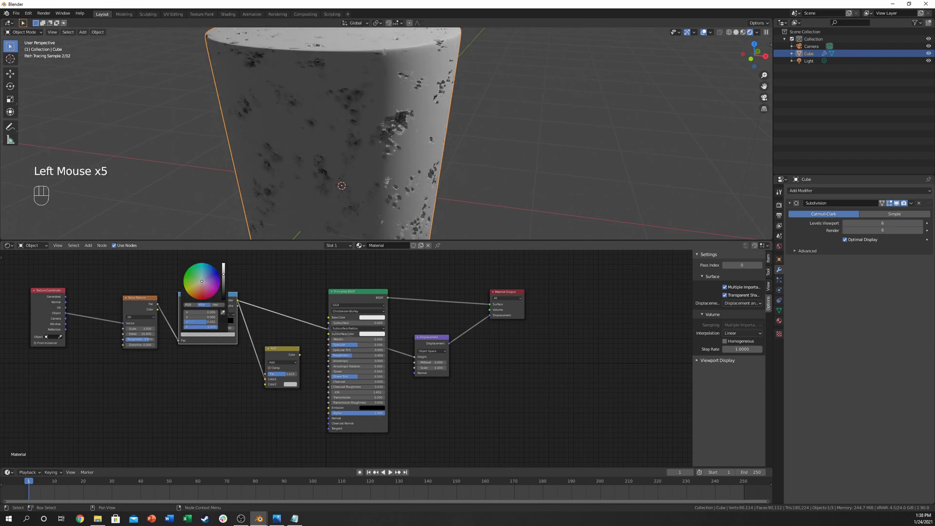
left_click_drag(453, 161, 432, 171)
middle_click(425, 160)
middle_click(401, 152)
scroll("down", 3)
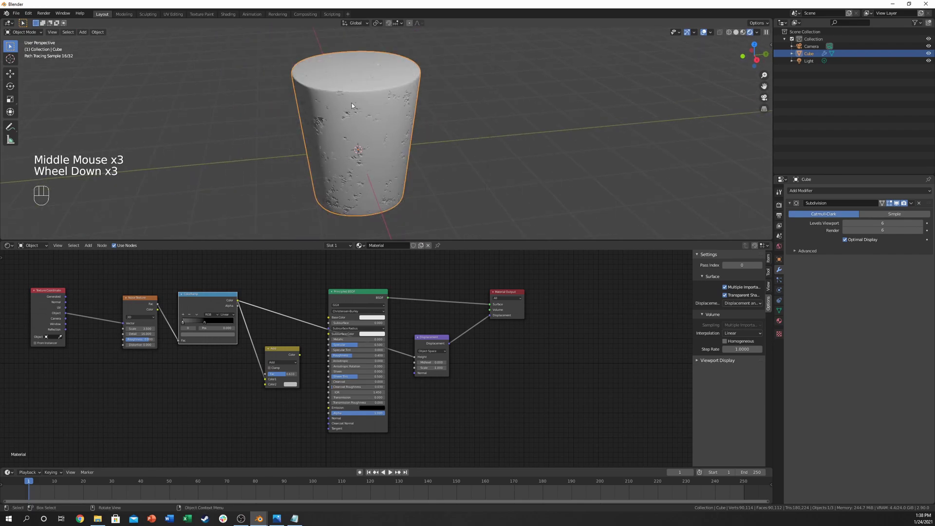
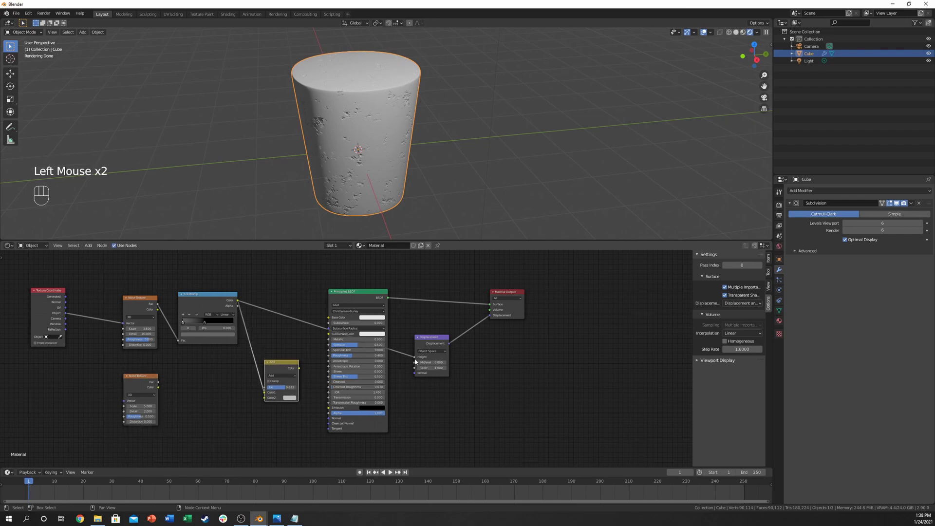
Rearrange the noise texture and ColorRamp nodes feeding displacement in the Shader Editor.
left_click_drag(417, 359, 282, 310)
left_click(282, 310)
left_click_drag(286, 362, 229, 363)
left_click_drag(160, 382, 416, 360)
left_click(210, 393)
key("shift+a")
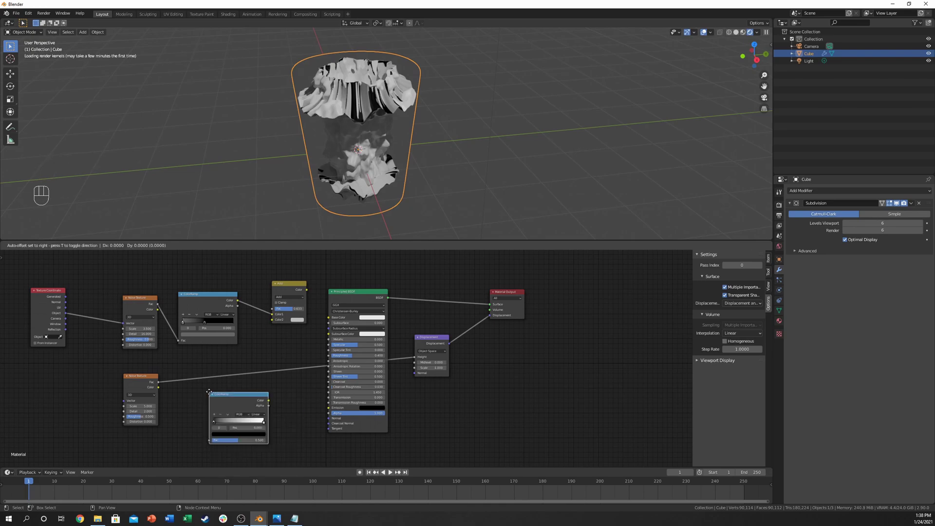
left_click(198, 371)
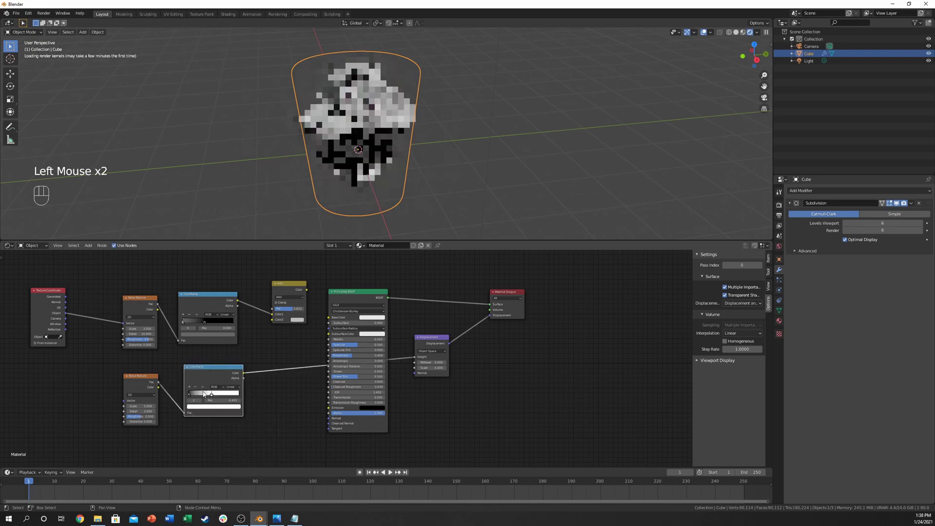
left_click_drag(191, 395, 222, 399)
left_click_drag(214, 396, 132, 394)
Drag the ColorRamp stop to about 0.386 so fewer, smaller holes break the surface.
left_click(219, 396)
left_click(139, 379)
left_click_drag(67, 313, 125, 402)
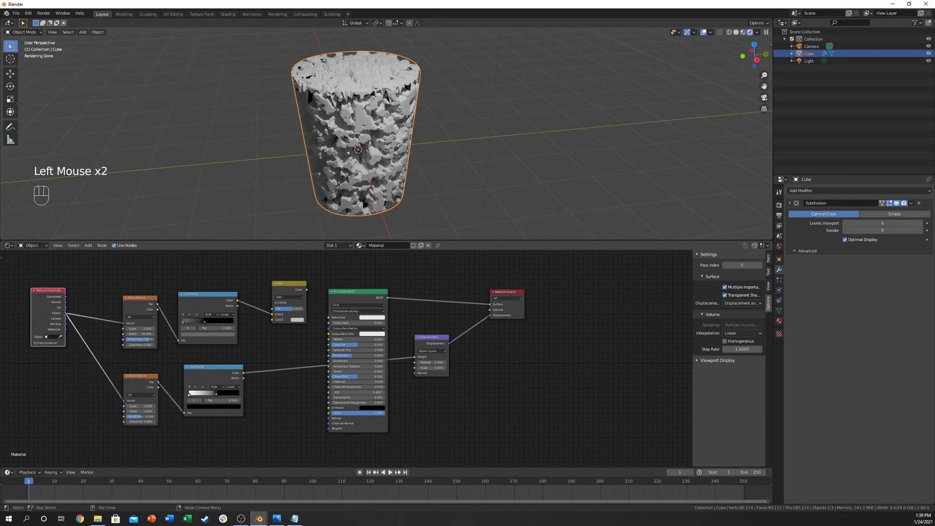
left_click(141, 381)
left_click(140, 417)
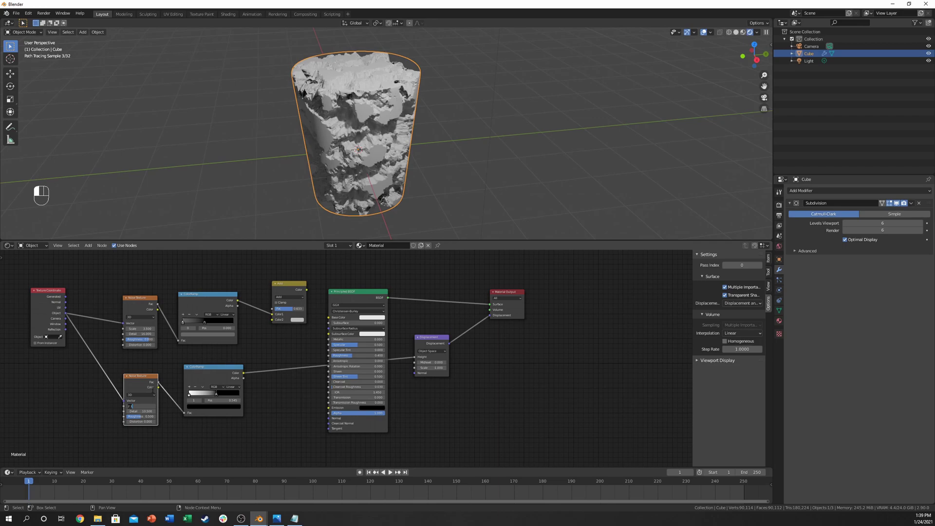
left_click(346, 194)
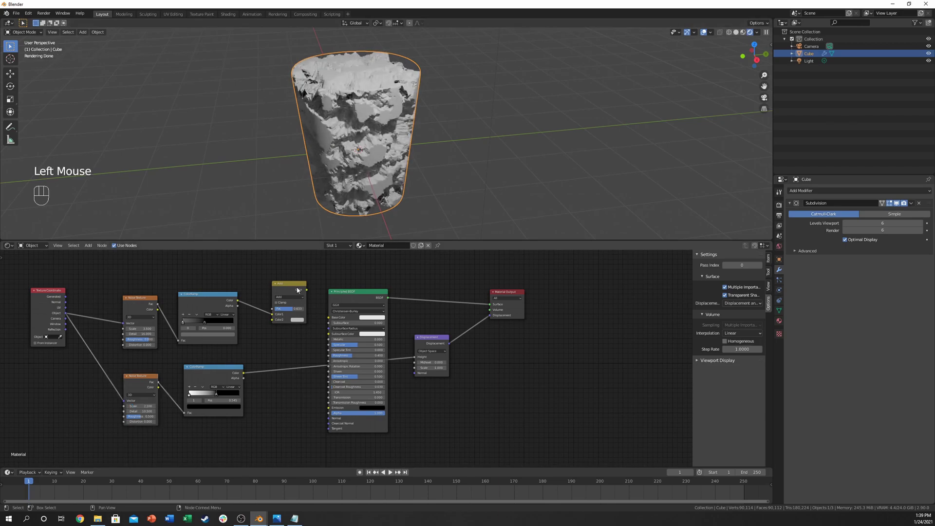
left_click(212, 397)
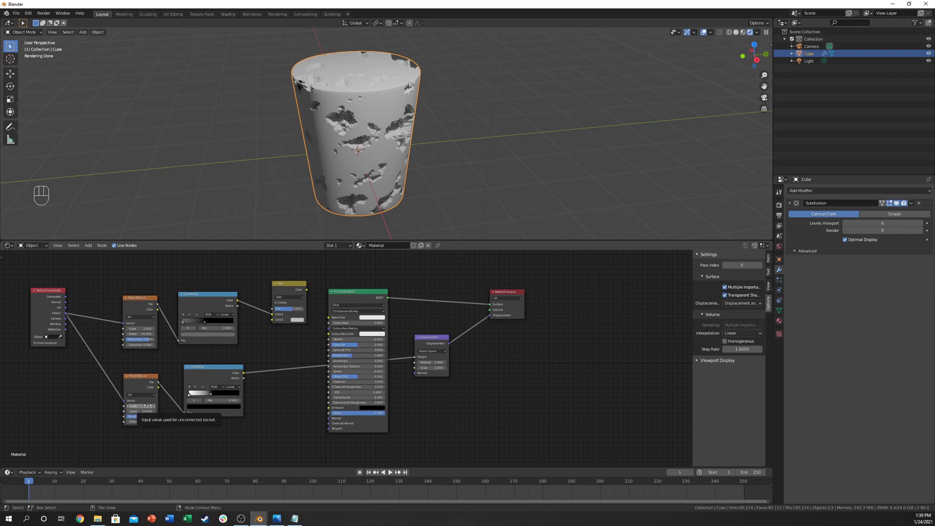
left_click(212, 397)
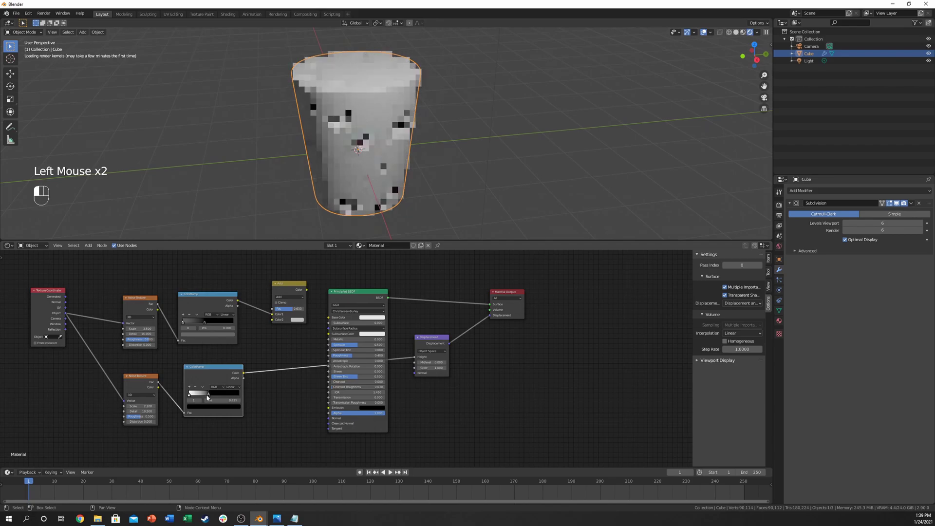
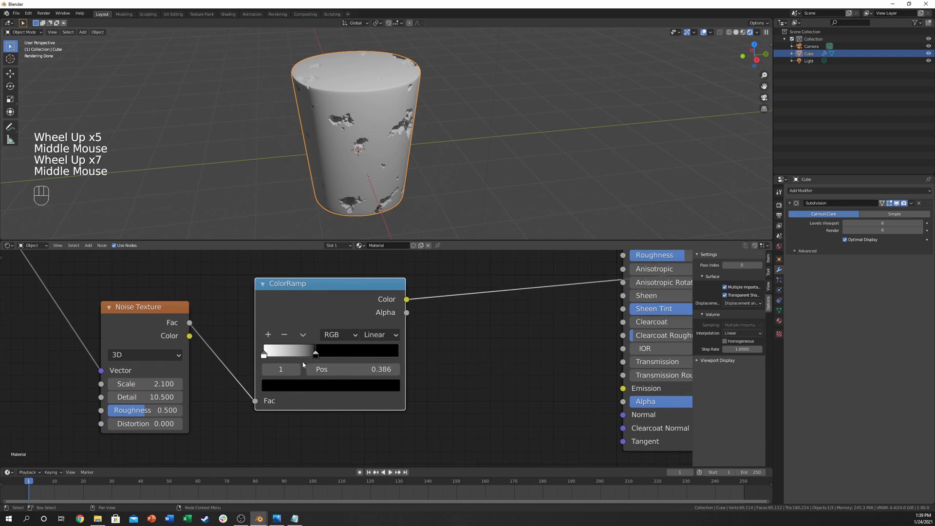
Set the ramp's white stop to Pos 0.000 and lower its colour Value to about 0.756.
left_click(317, 358)
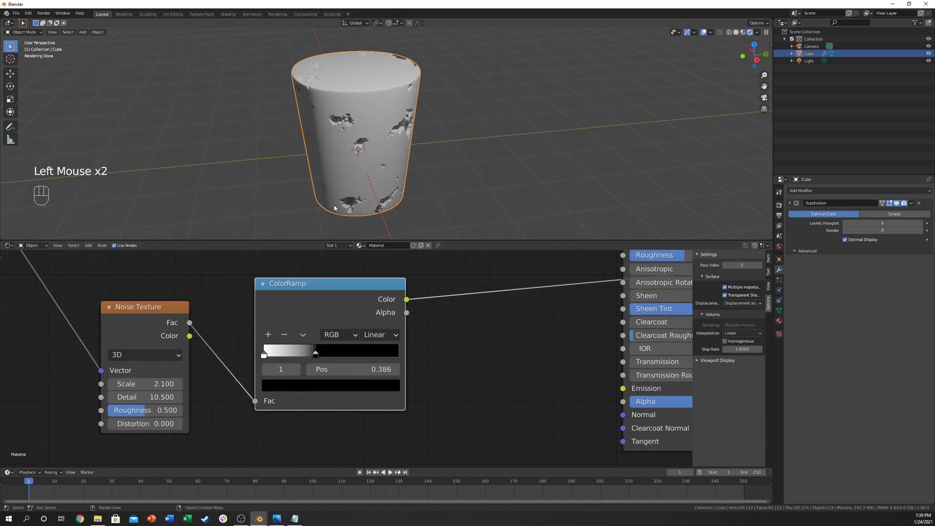
left_click(267, 356)
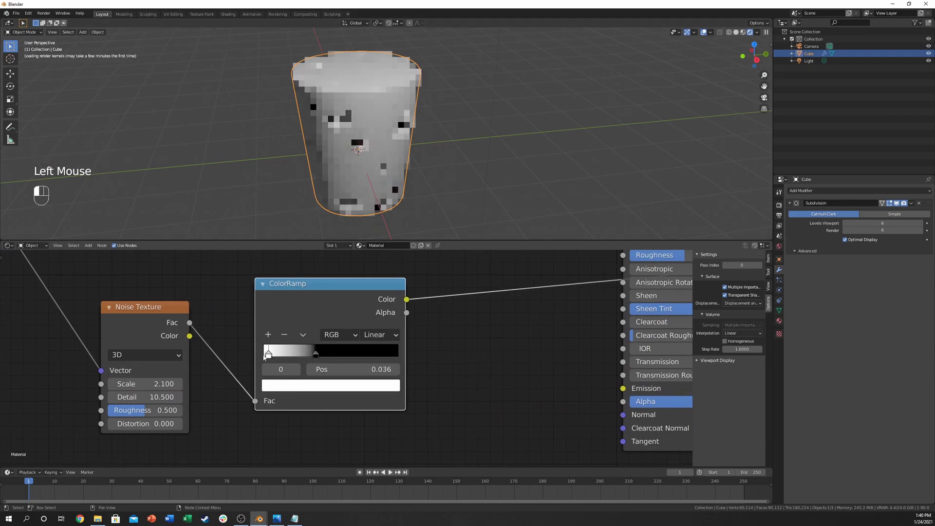
left_click(267, 356)
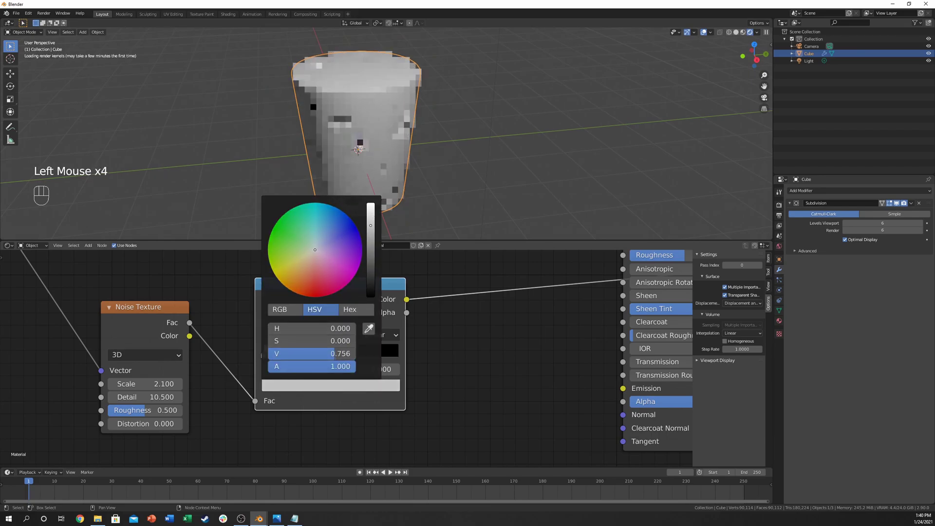
left_click_drag(372, 178, 397, 172)
scroll("up", 3)
left_click_drag(395, 145, 368, 139)
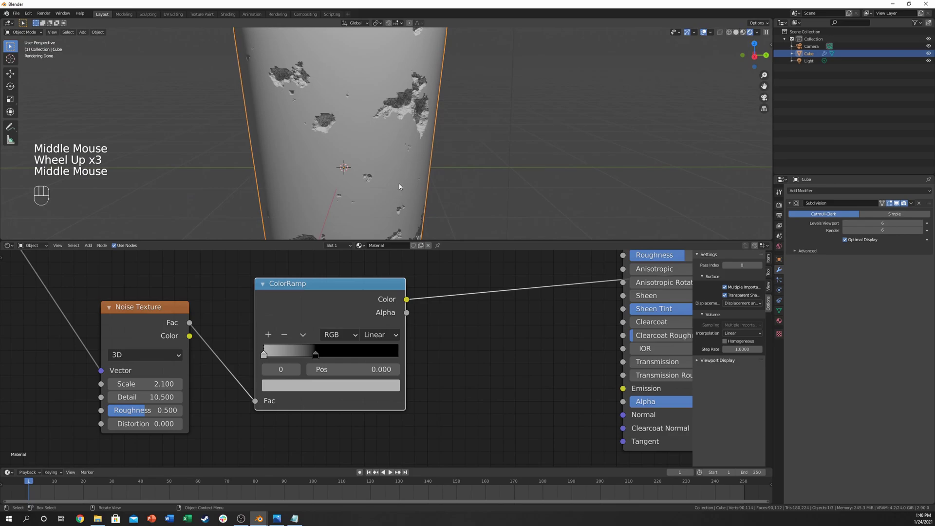
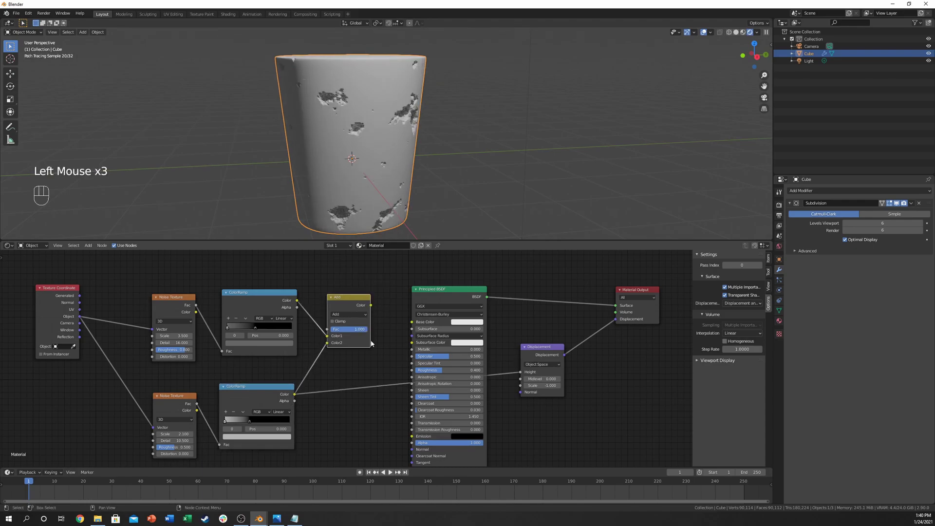
Nudge the Add MixRGB node into place with both ramps wired in at Fac 1.000.
left_click(351, 308)
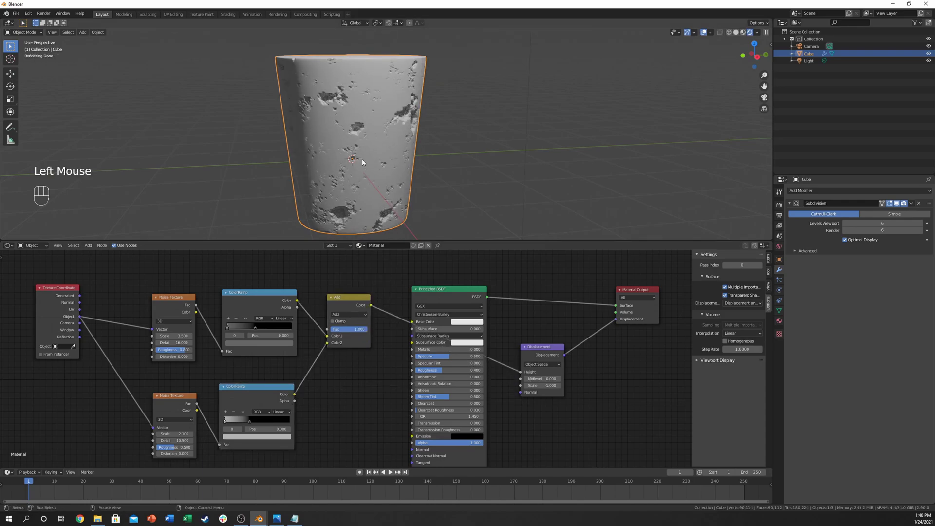
left_click(349, 298)
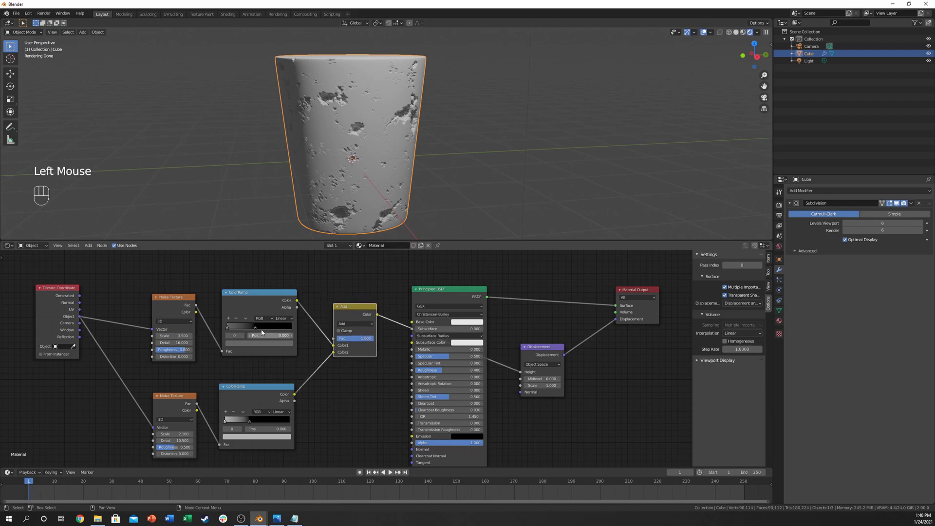
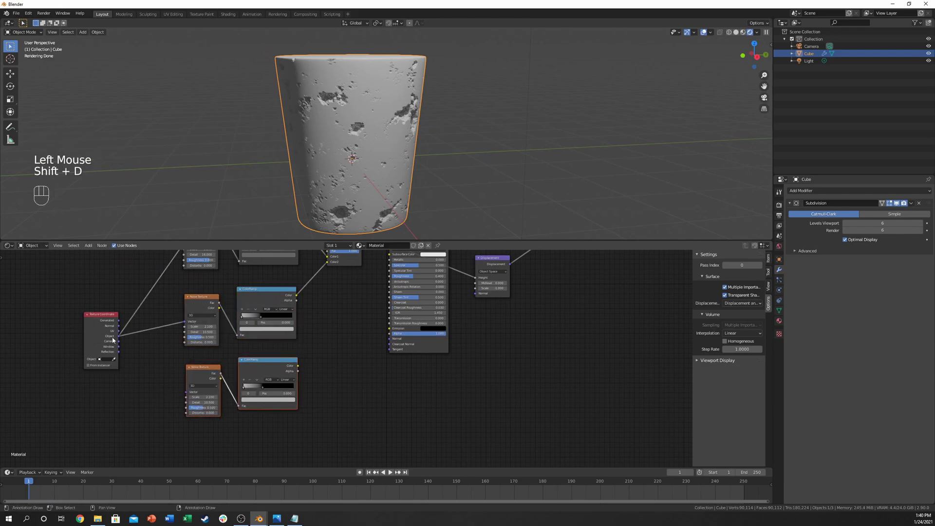
left_click(135, 351)
left_click_drag(121, 336, 127, 341)
middle_click(331, 371)
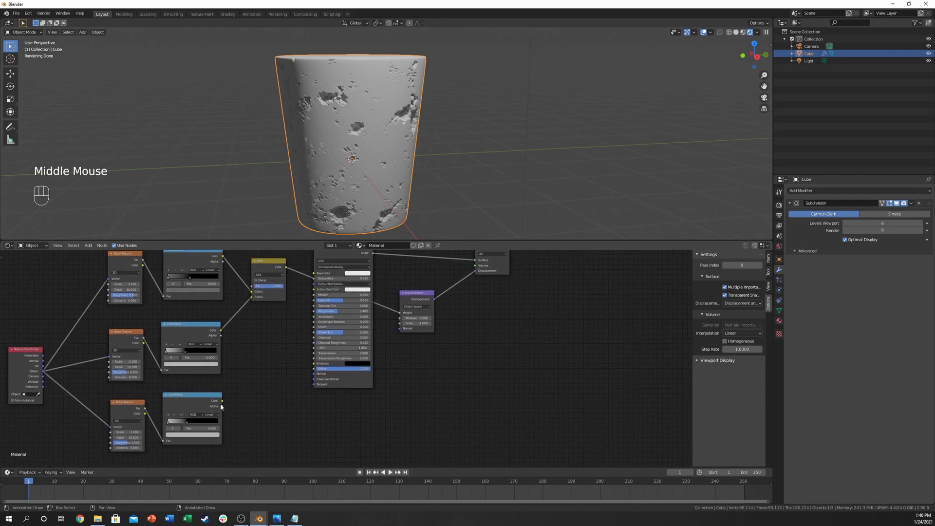
left_click(223, 403)
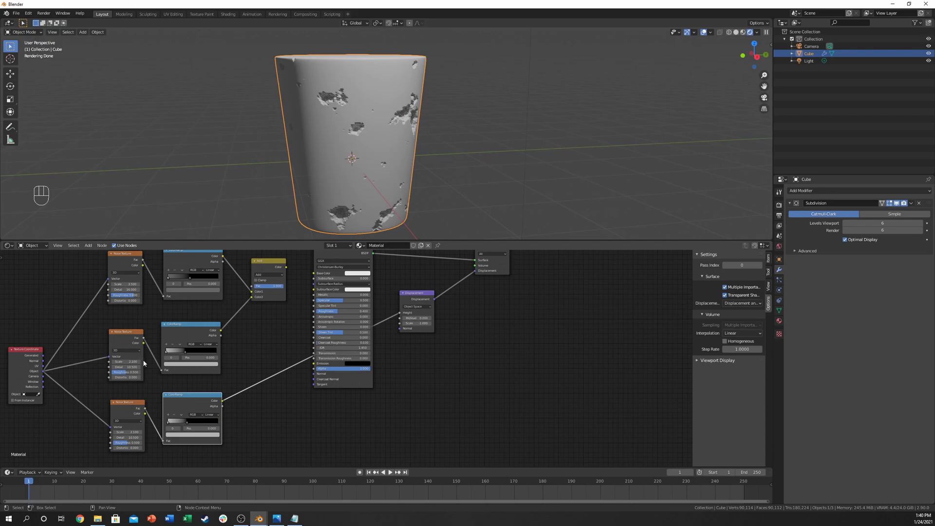
left_click_drag(315, 119, 309, 143)
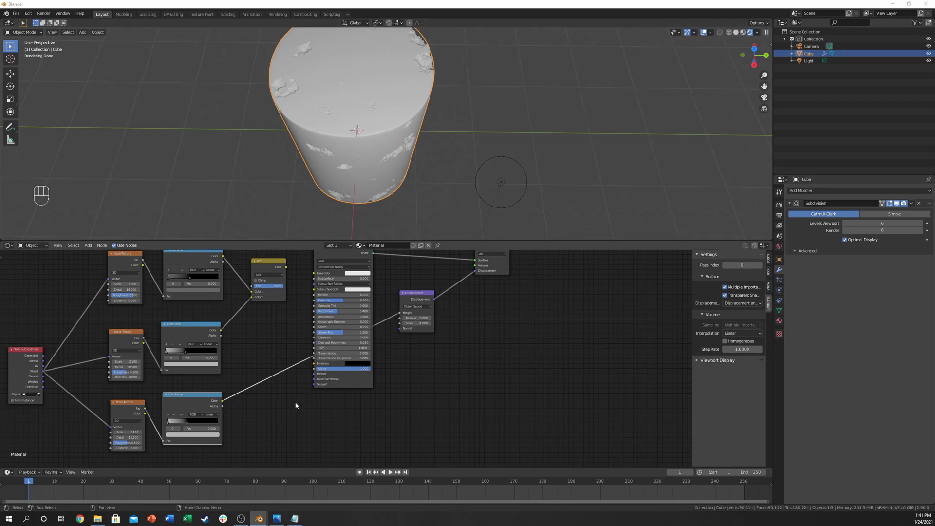
Retune the noise and ColorRamp settings so displacement gives small scattered pits.
scroll("down", 3)
middle_click(267, 409)
left_click(266, 409)
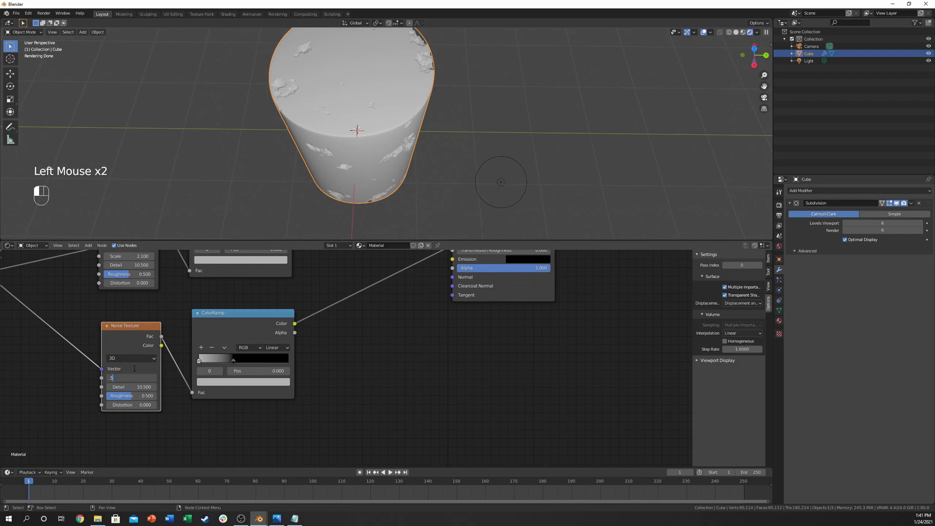
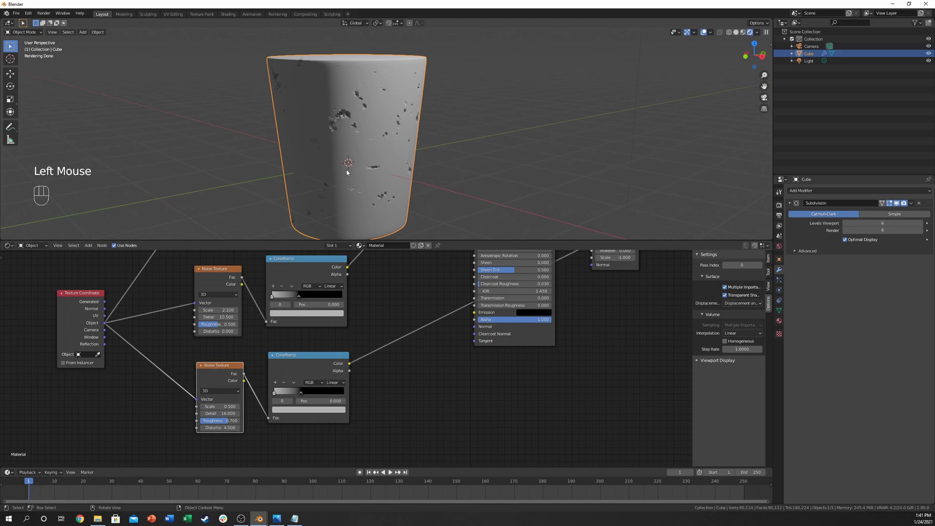
key("ctrl+z")
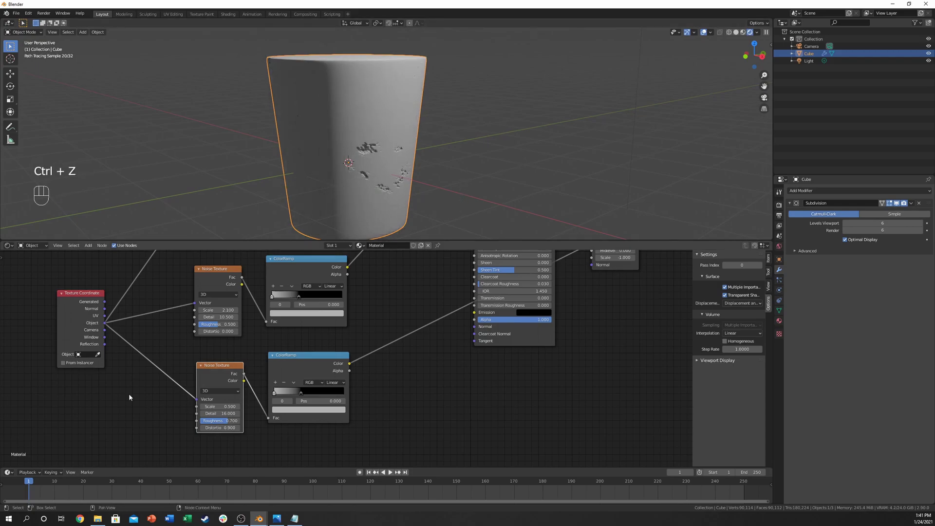
middle_click(125, 398)
key("shift+a")
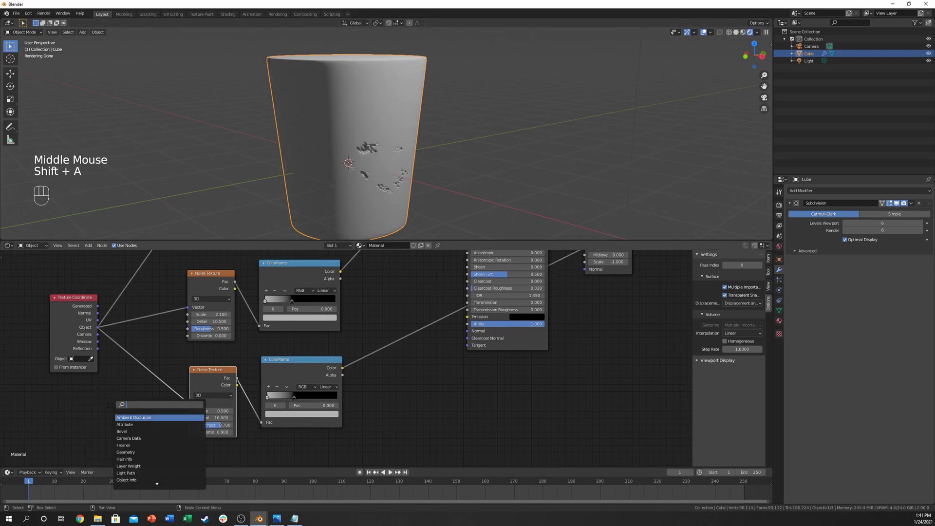
key("p")
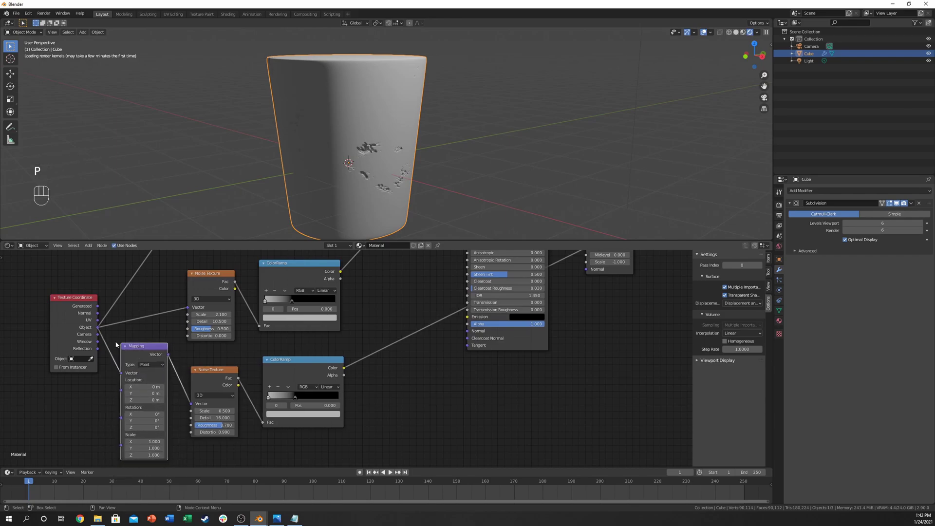
scroll("down", 3)
scroll("up", 3)
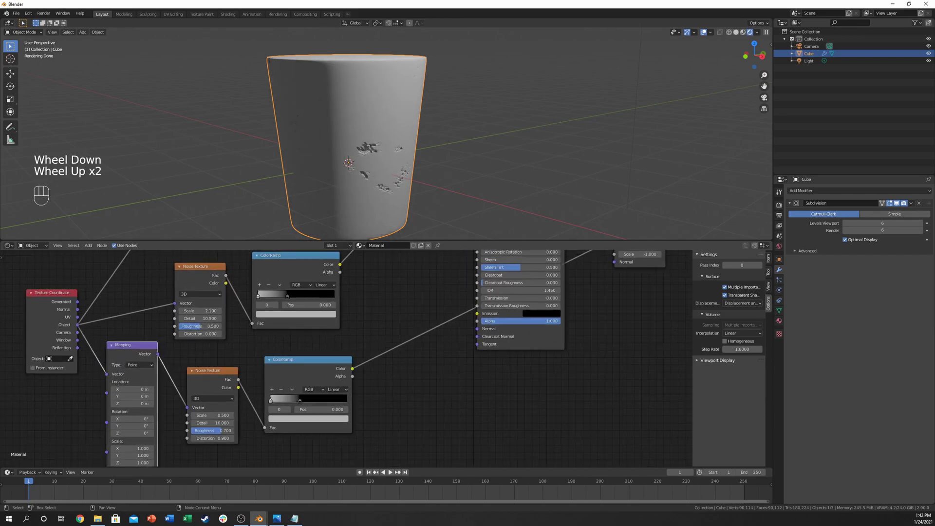
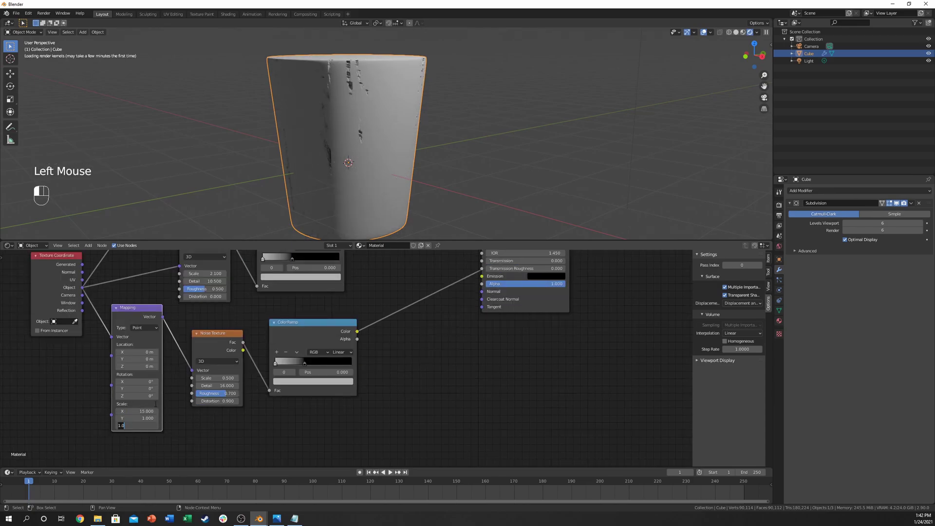
Orbit around the cork to check the pits on its top and sides.
left_click_drag(413, 163, 401, 188)
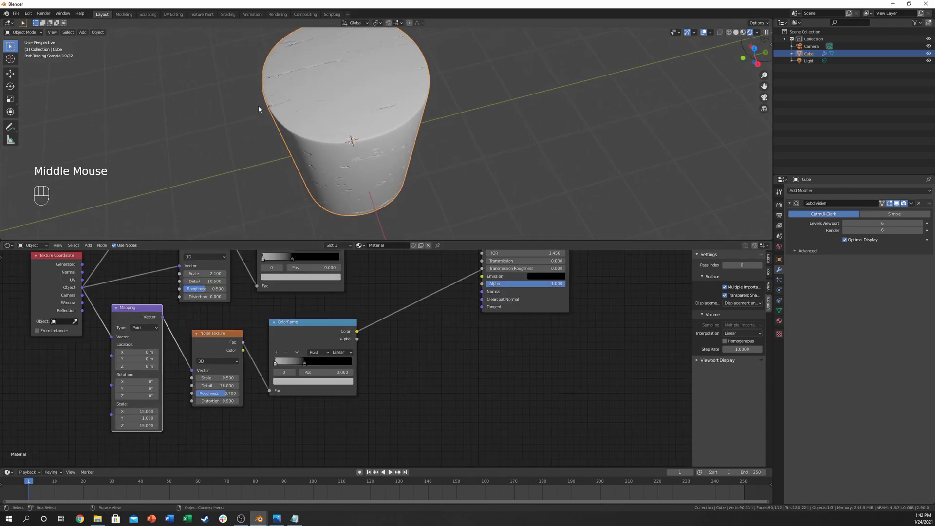
middle_click(379, 87)
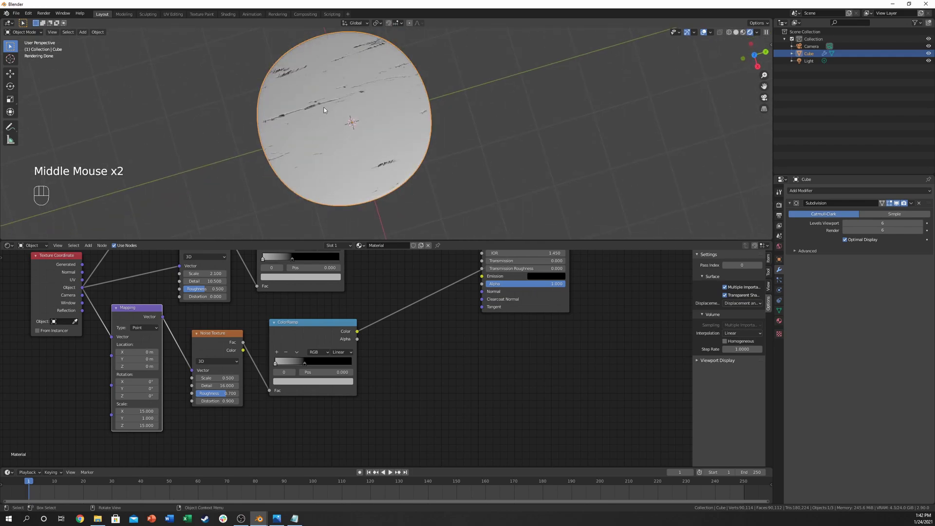
middle_click(317, 121)
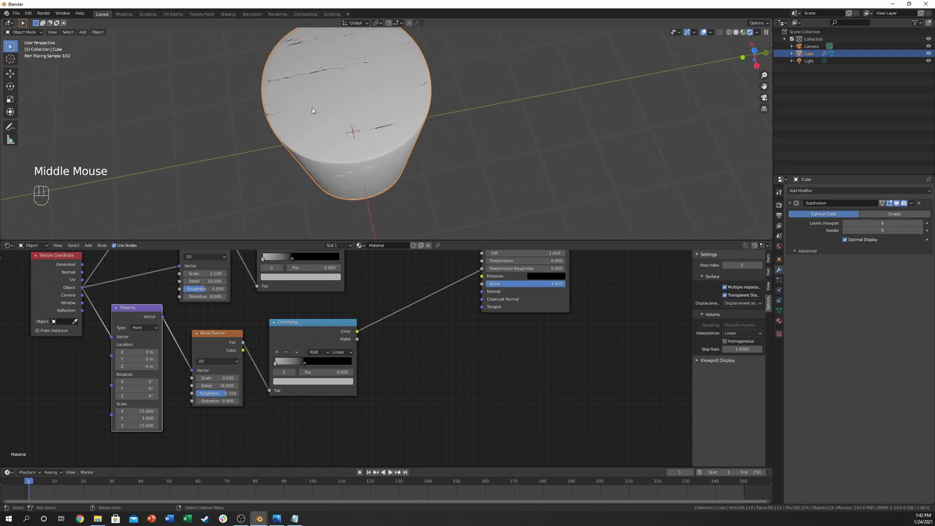
left_click_drag(331, 84, 323, 138)
left_click_drag(286, 191, 305, 129)
scroll("down", 3)
middle_click(321, 158)
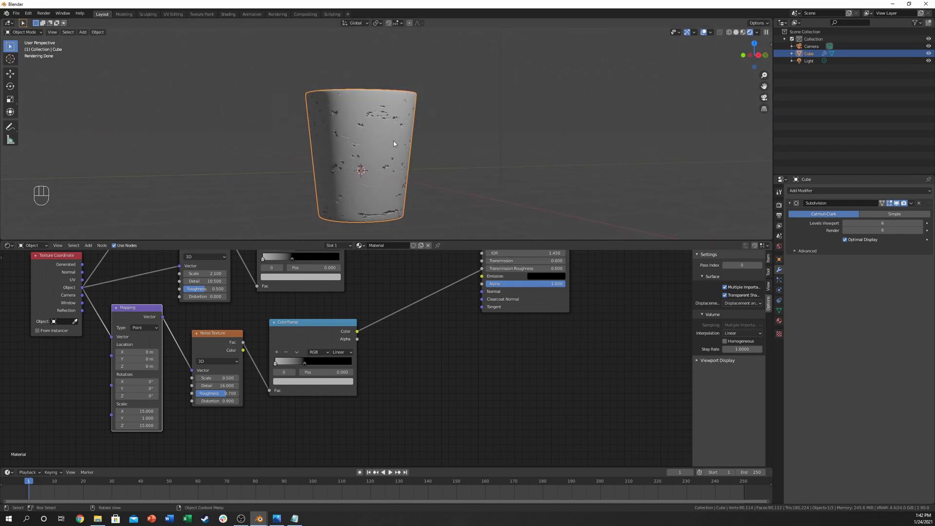
left_click_drag(380, 140, 373, 150)
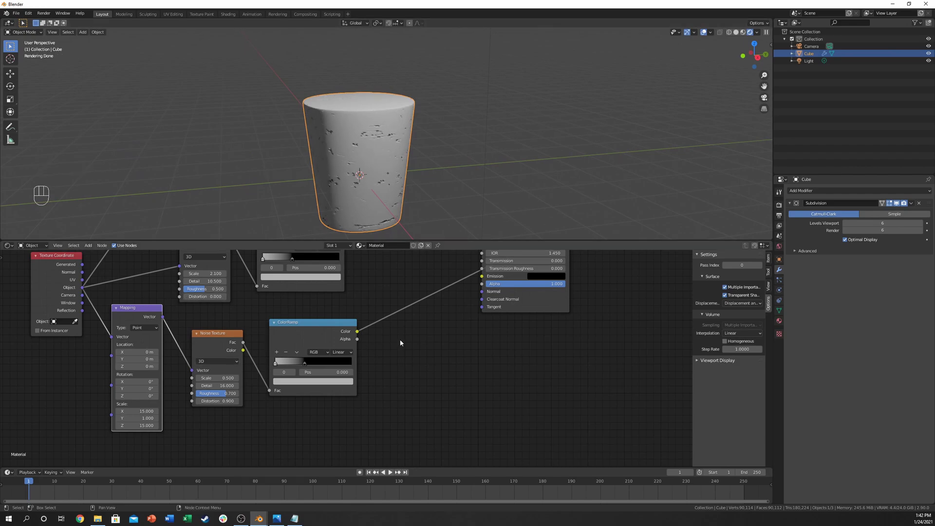
middle_click(410, 348)
scroll("down", 3)
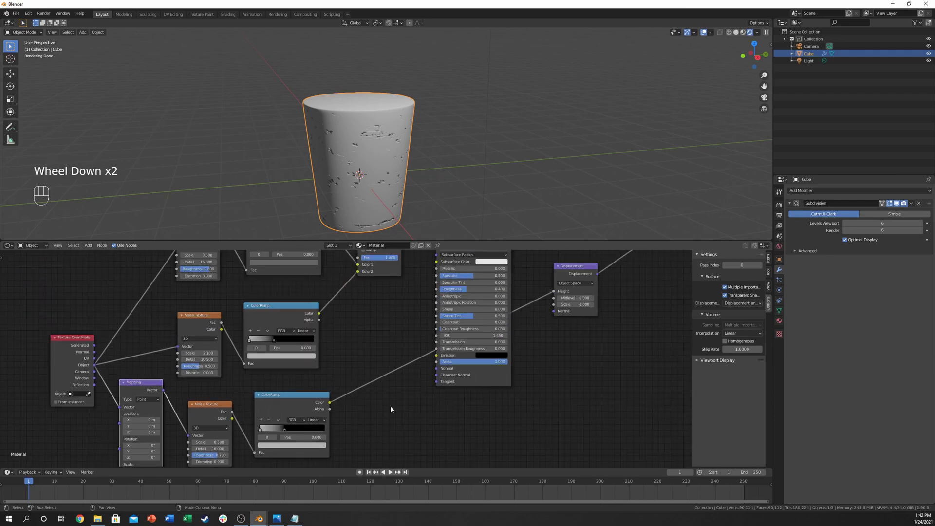
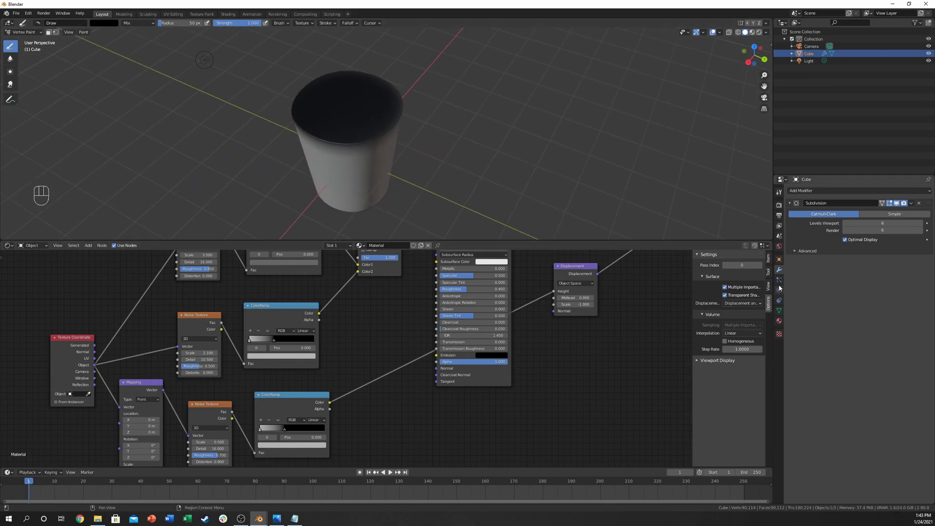
Show the mesh's Object Data properties and select the Col vertex colour layer.
left_click(781, 301)
left_click(780, 296)
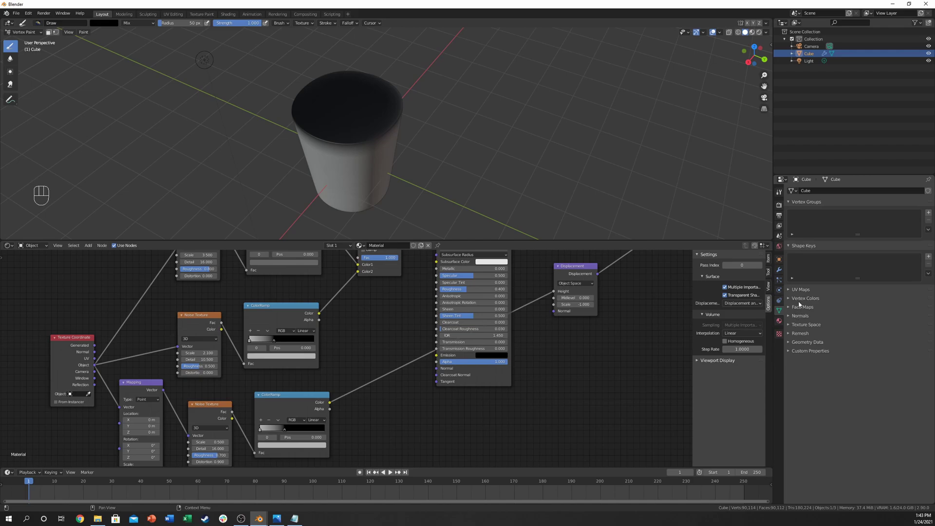
left_click(800, 302)
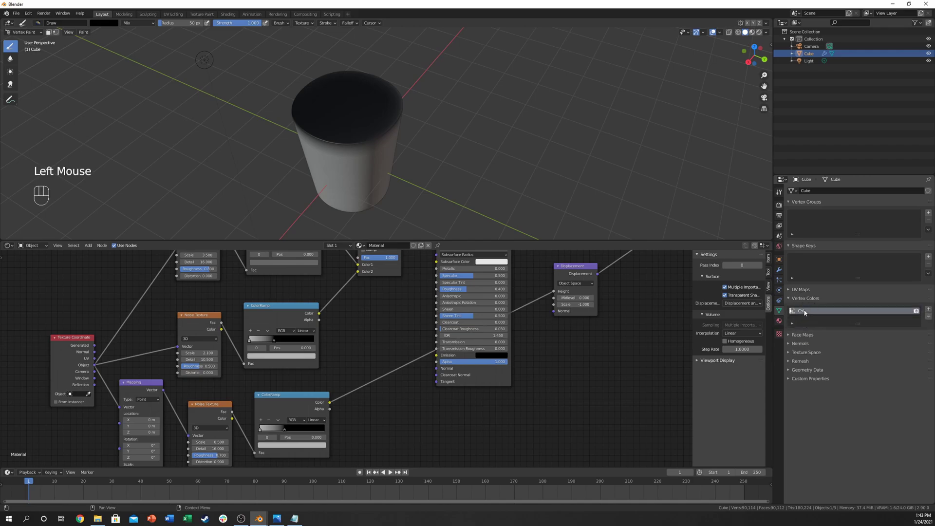
left_click(390, 389)
Bring up the Add node menu in the Shader Editor for an input node.
left_click(362, 355)
left_click(358, 345)
key("shift+a")
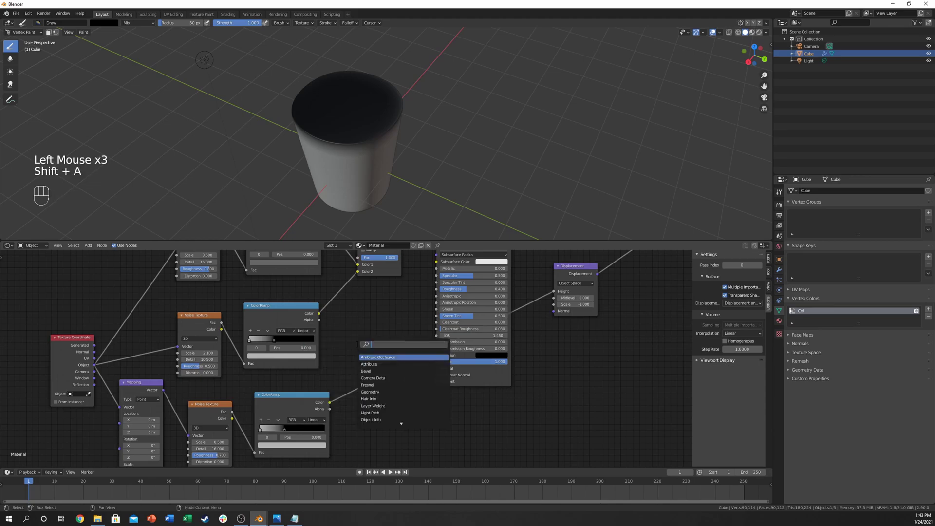
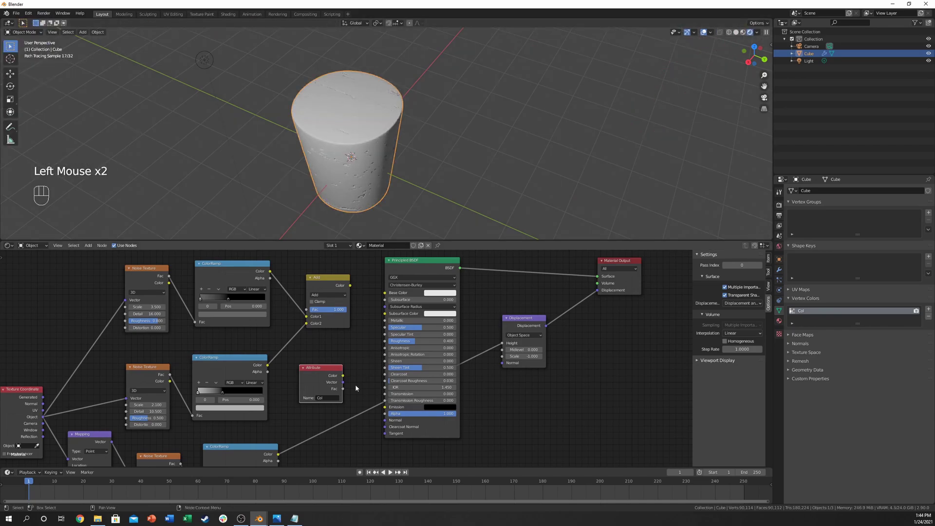
Add an Attribute input and a Color Mix node, wiring Attribute Color into Fac and the ramp into Color1.
left_click_drag(344, 379, 388, 294)
left_click_drag(363, 150, 361, 136)
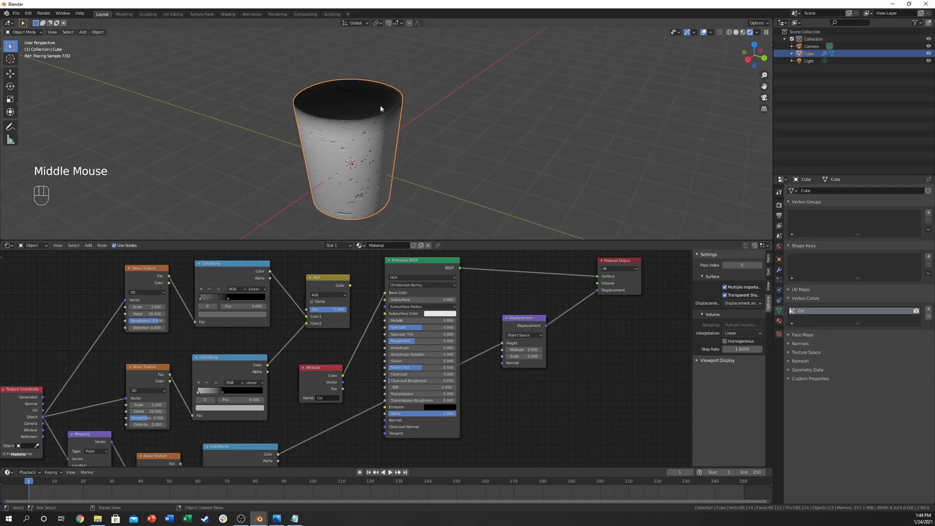
middle_click(283, 363)
left_click_drag(282, 364, 343, 325)
left_click_drag(344, 322, 251, 386)
left_click(223, 372)
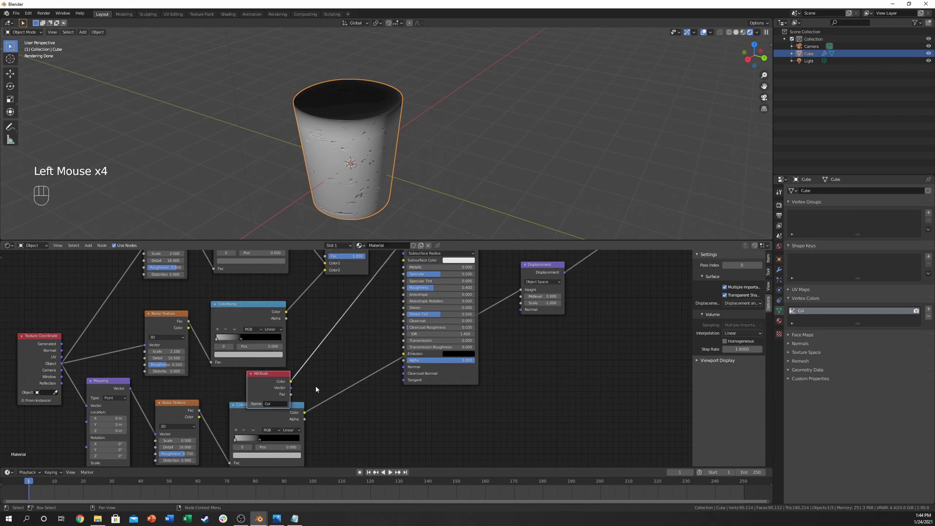
left_click(382, 425)
key("shift+a")
left_click(386, 424)
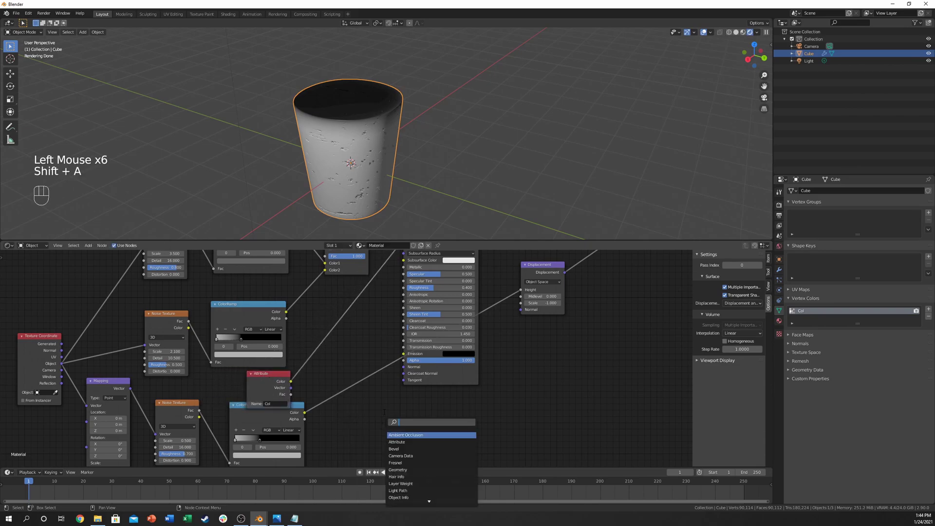
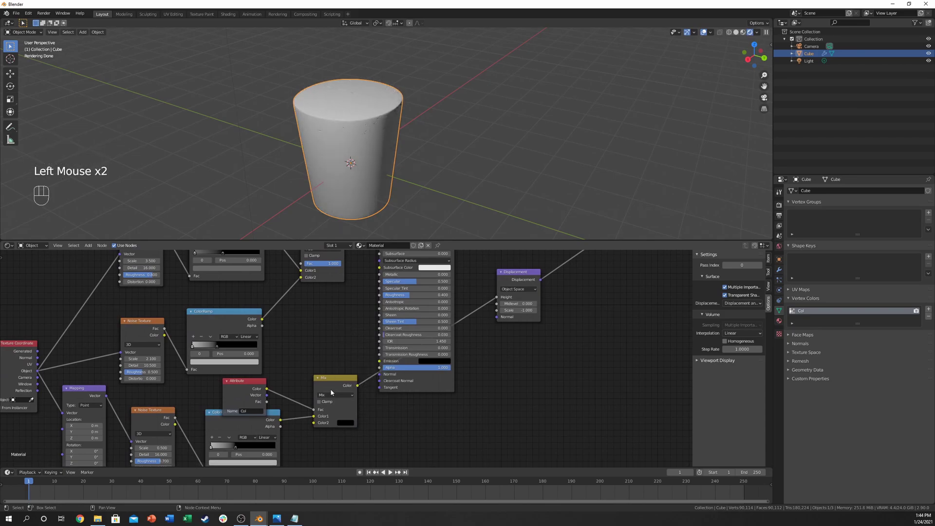
Orbit the cork to confirm the holes are masked off the top with smooth sides.
left_click_drag(388, 178, 370, 148)
scroll("up", 3)
left_click_drag(345, 115, 337, 121)
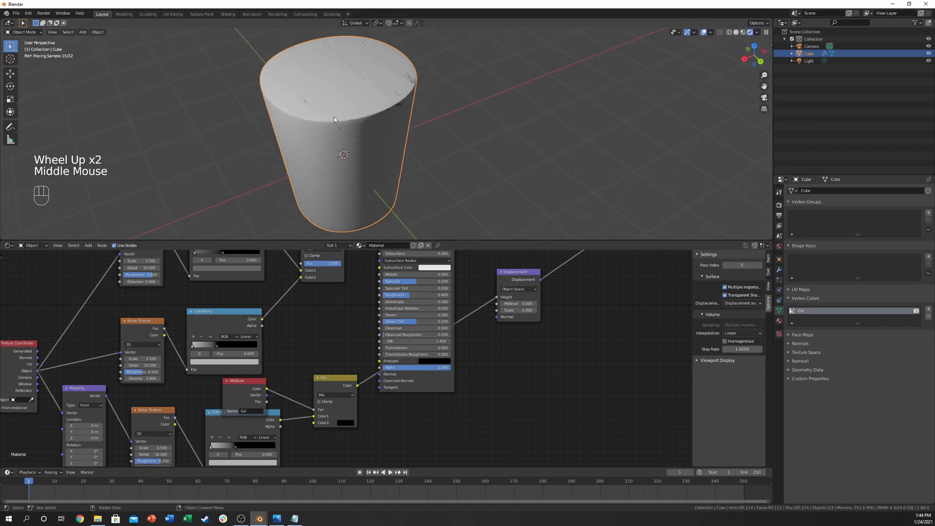
left_click_drag(340, 98, 350, 114)
middle_click(344, 122)
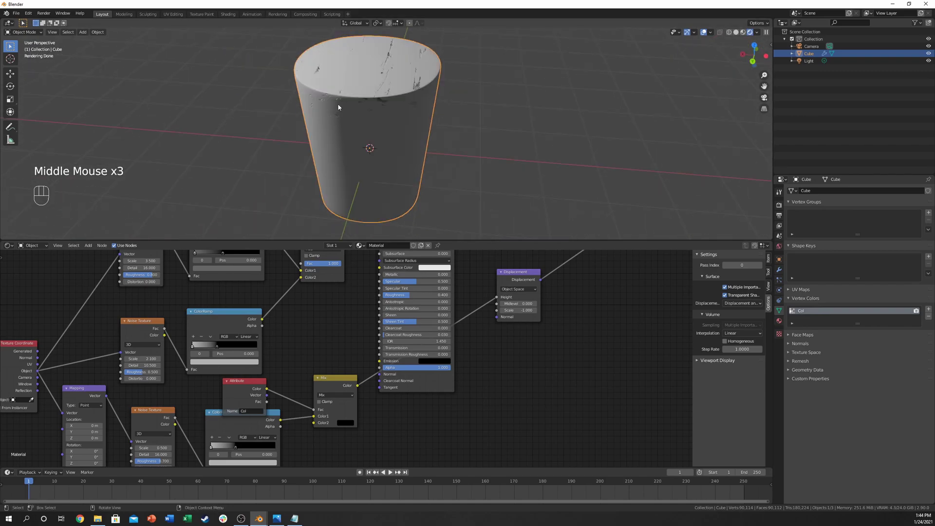
left_click_drag(388, 113, 335, 93)
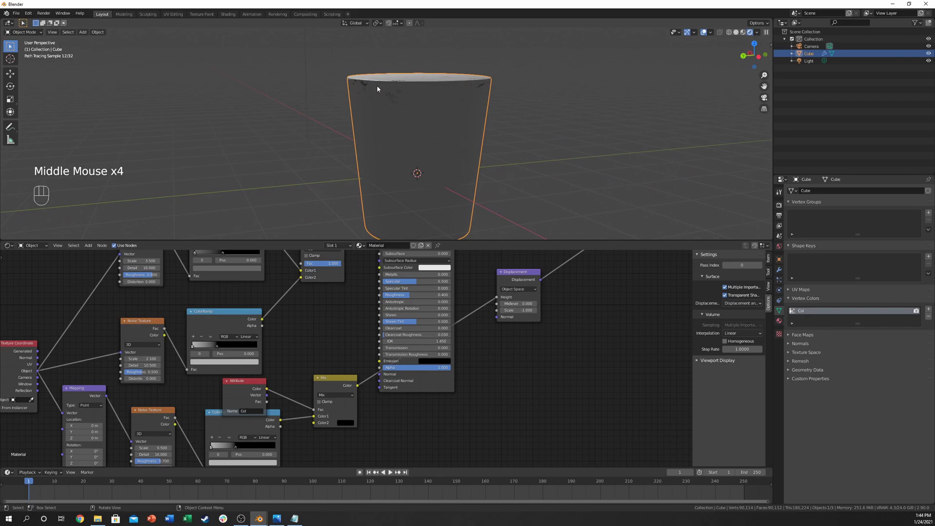
left_click_drag(373, 92, 371, 99)
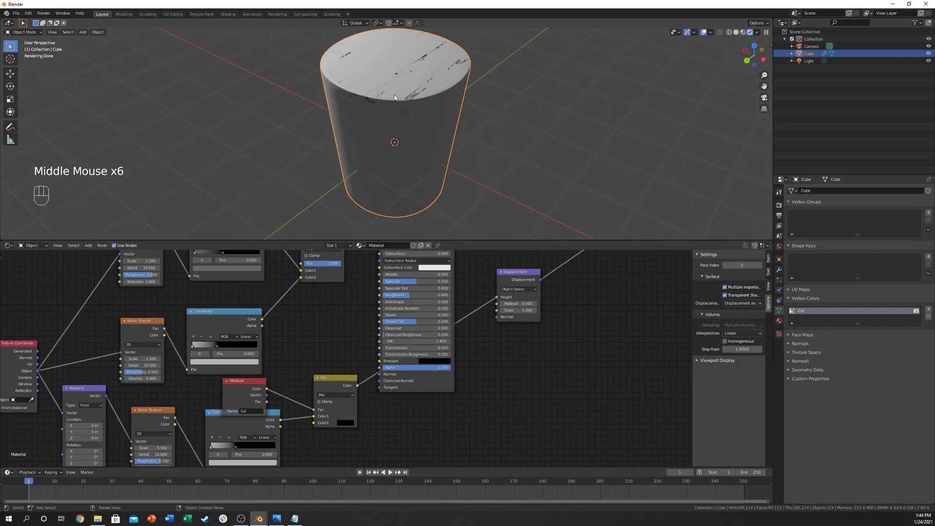
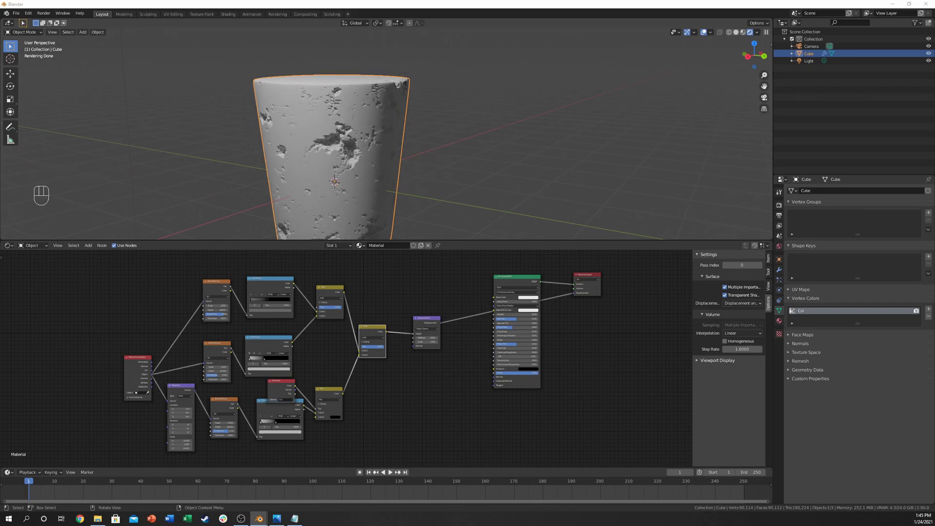
Add a second MixRGB Add combining the first Add and the Mix, feeding Displacement Height.
middle_click(320, 157)
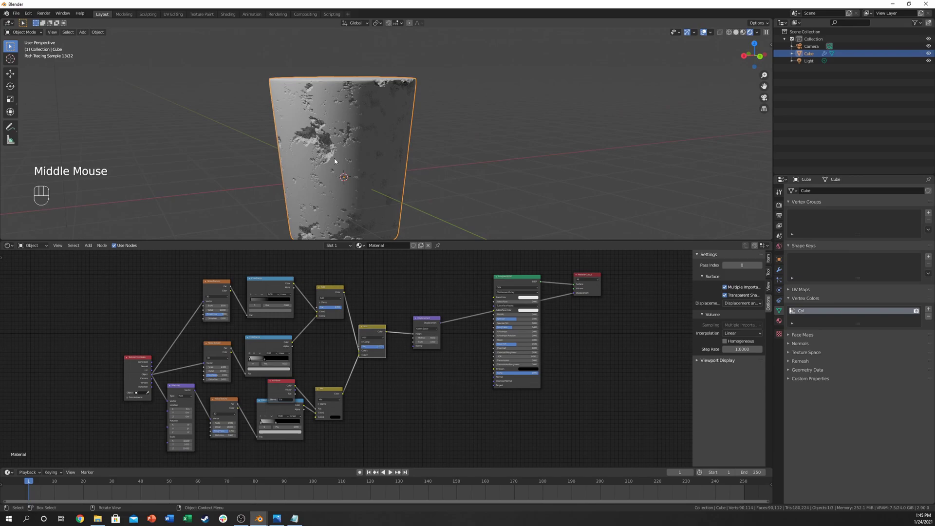
middle_click(313, 162)
scroll("up", 3)
middle_click(344, 148)
scroll("down", 3)
scroll("up", 3)
left_click(251, 361)
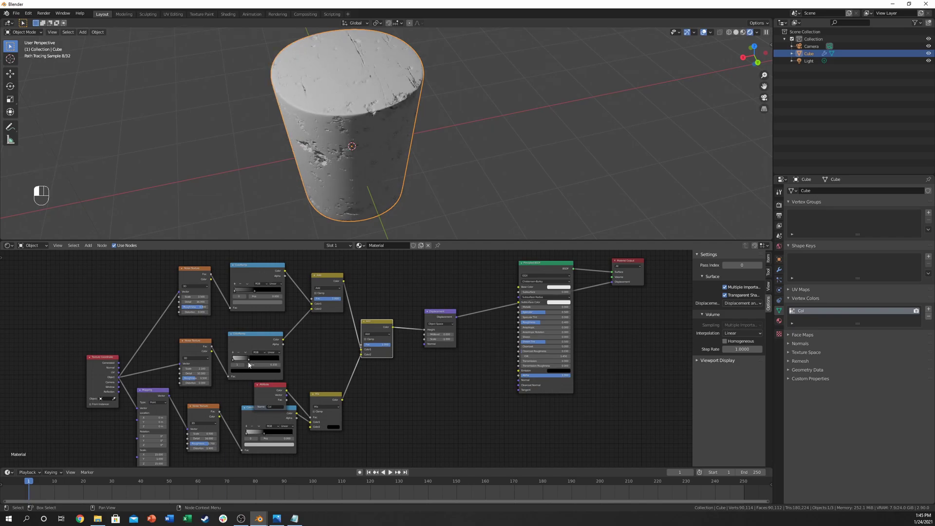
left_click(236, 360)
left_click(238, 361)
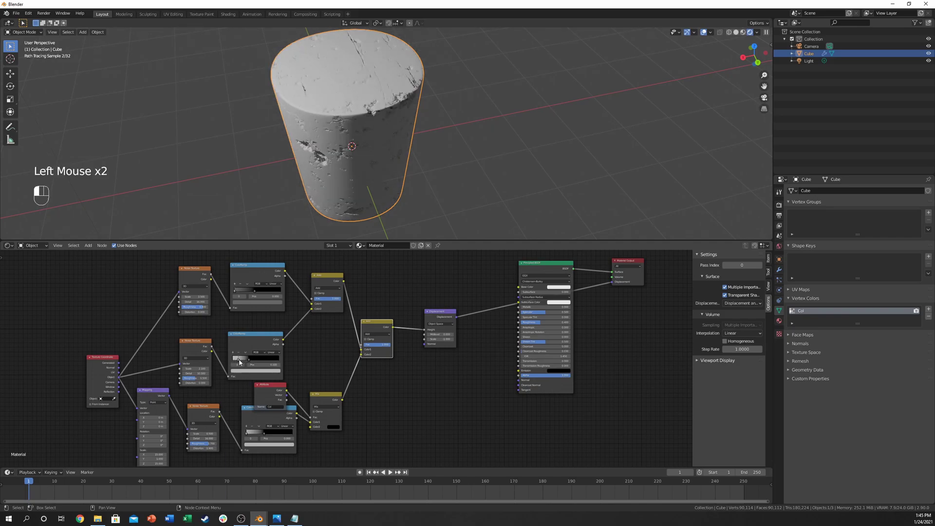
middle_click(266, 357)
scroll("up", 3)
left_click(287, 352)
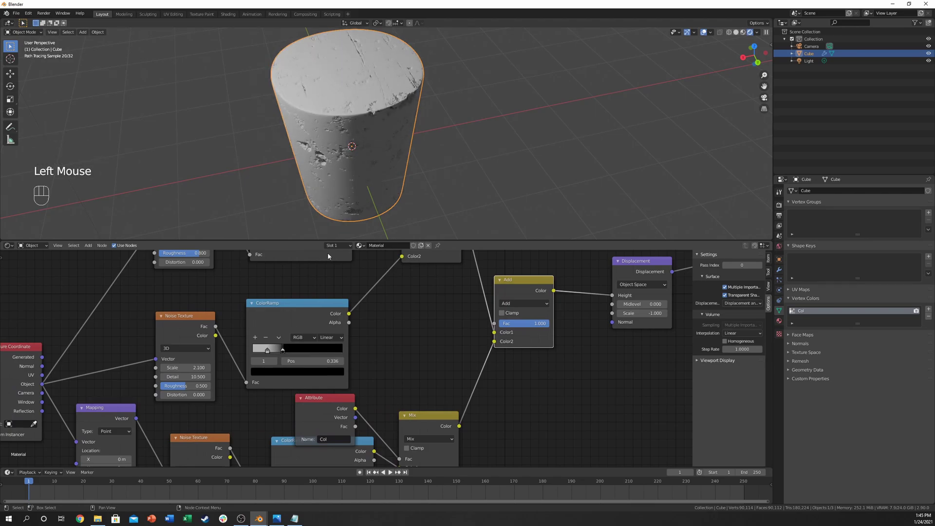
Tune the ColorRamp hole threshold and settle the stop at about 0.336.
scroll("up", 3)
middle_click(342, 187)
left_click(271, 352)
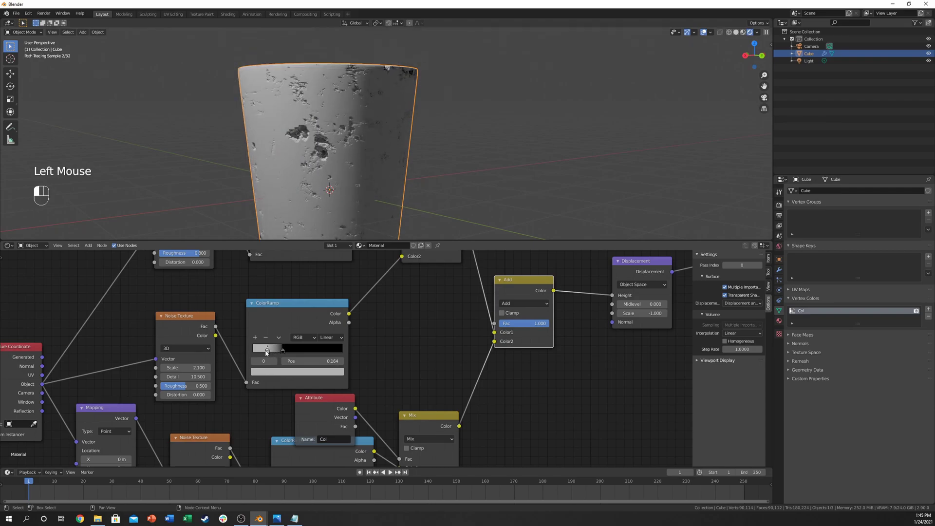
left_click(271, 353)
left_click(282, 373)
left_click(401, 327)
left_click(284, 351)
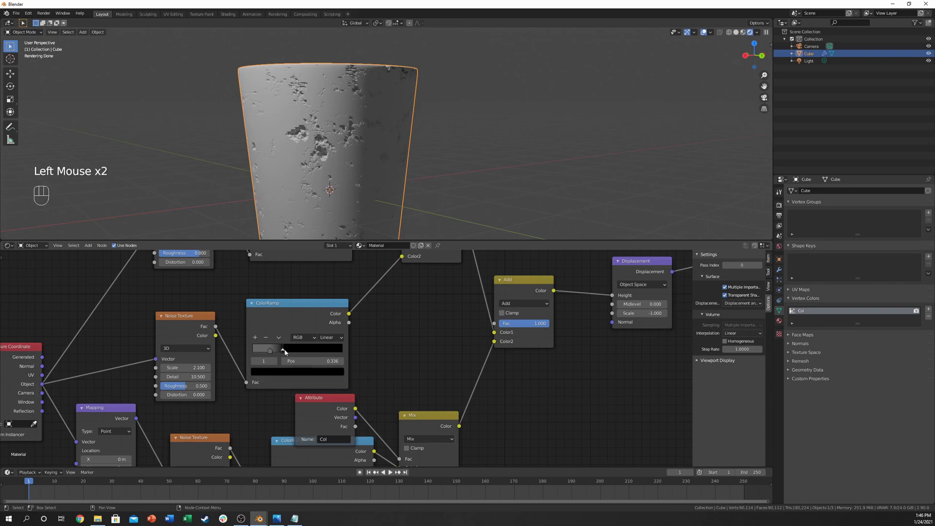
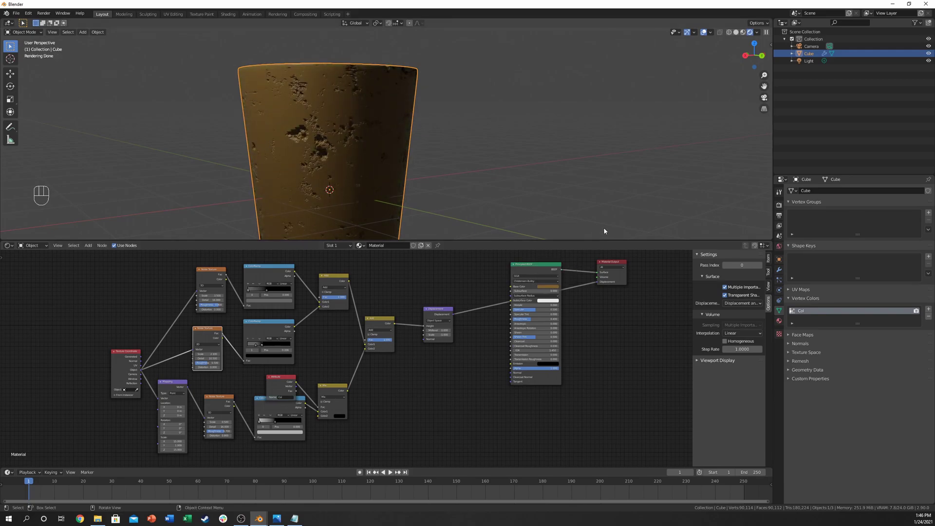
Set the Principled BSDF Base Color to a warm cork orange.
left_click(572, 242)
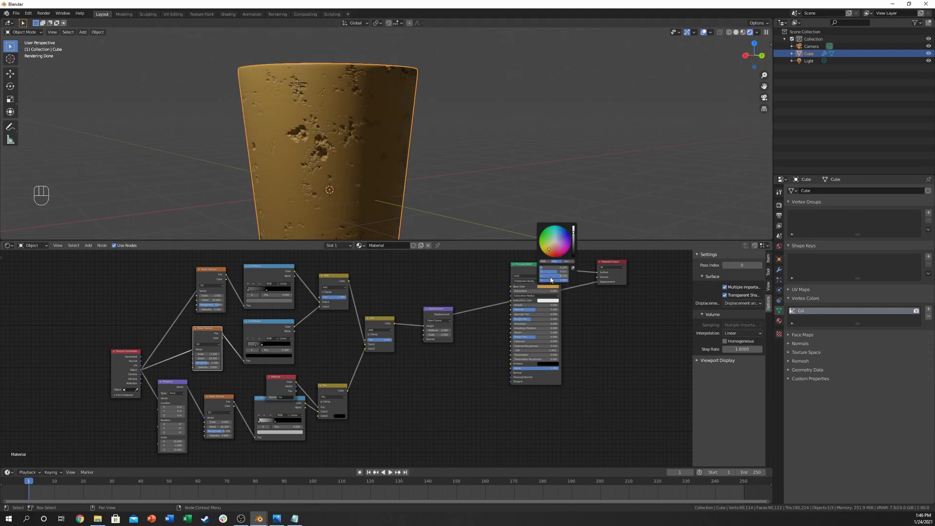
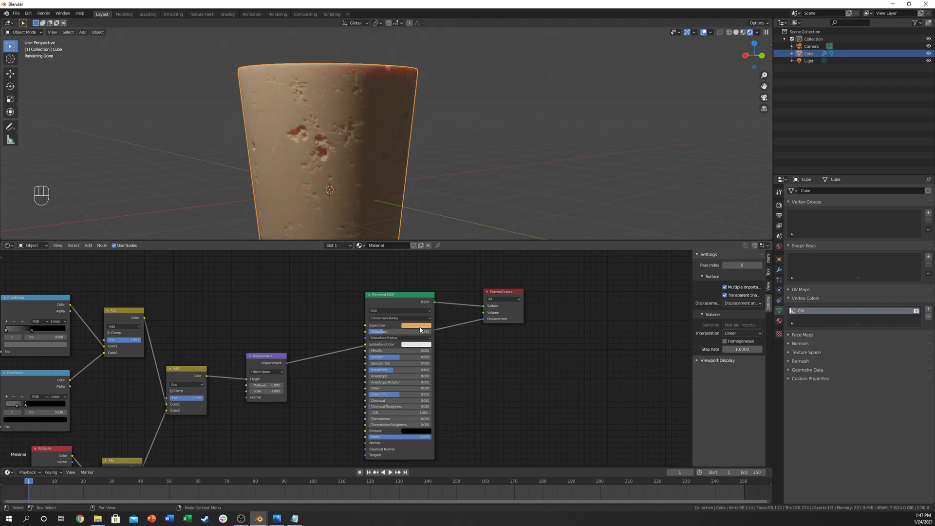
Raise the Subsurface amount and give it an orange Subsurface Color.
left_click(383, 335)
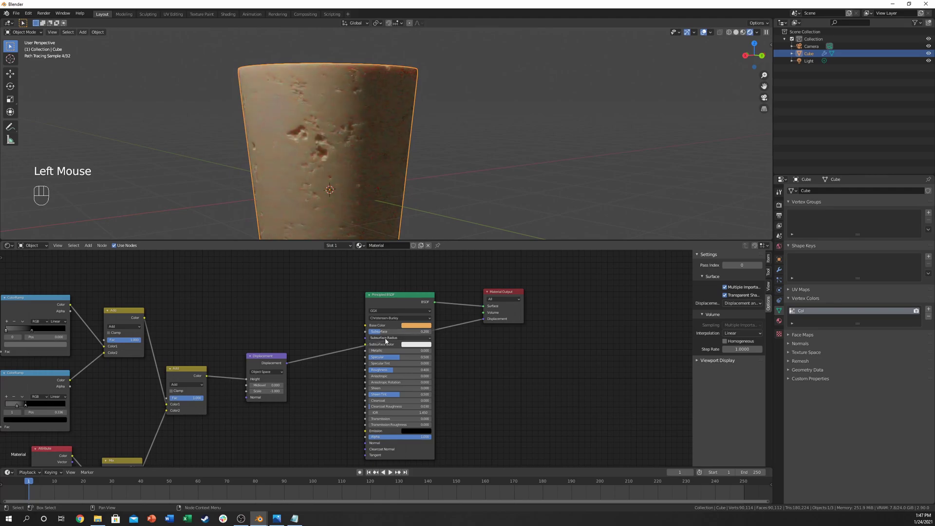
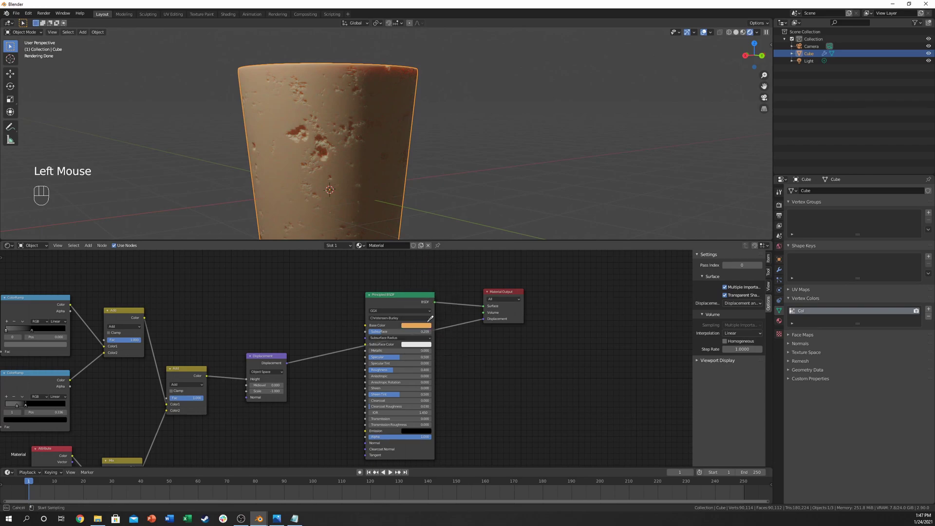
left_click(423, 328)
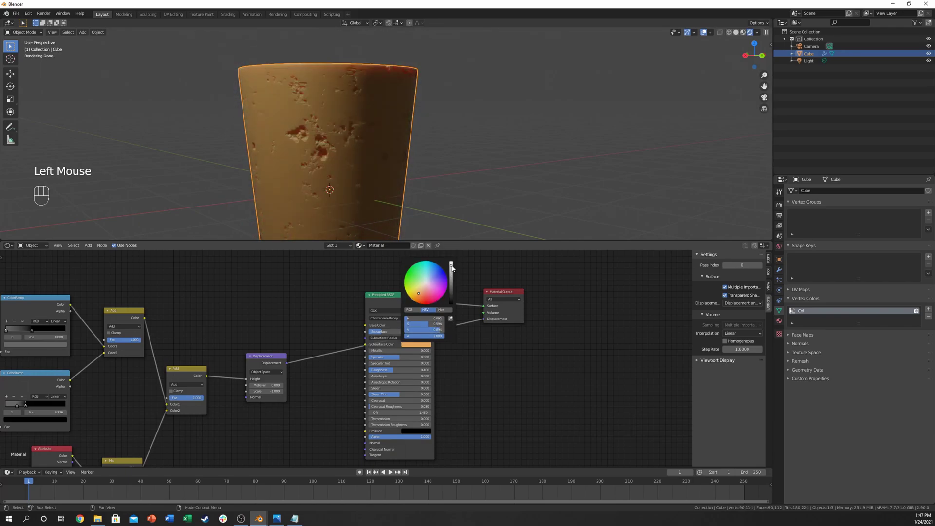
left_click(340, 261)
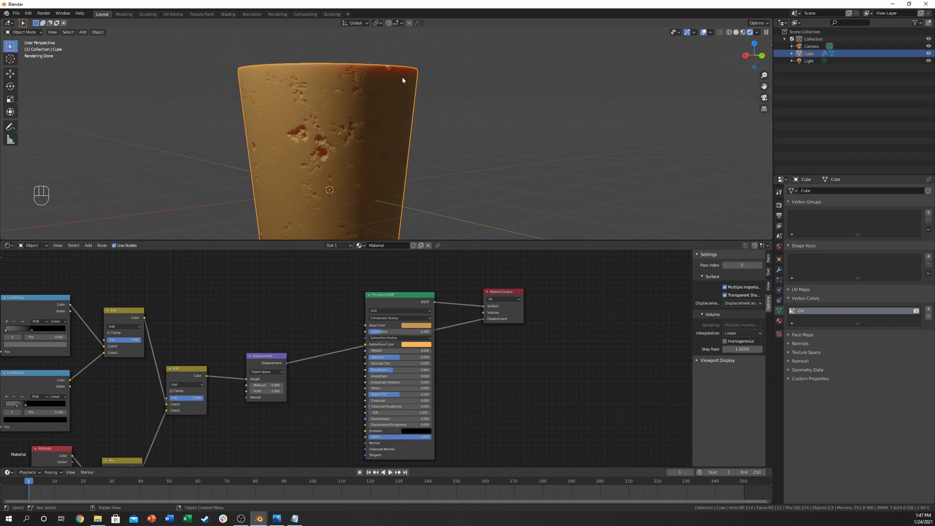
Adjust the Principled BSDF Specular and raise Roughness for the cork surface.
left_click_drag(351, 128, 340, 175)
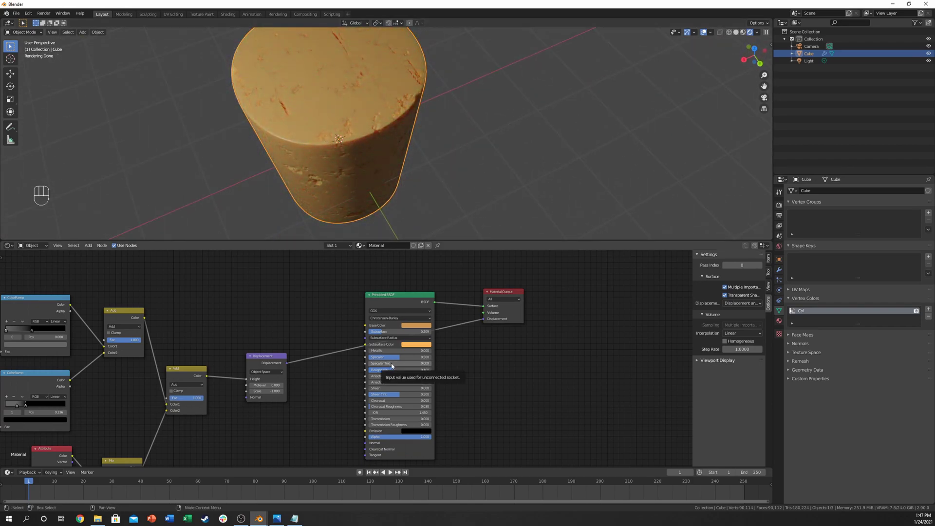
left_click_drag(404, 358, 363, 338)
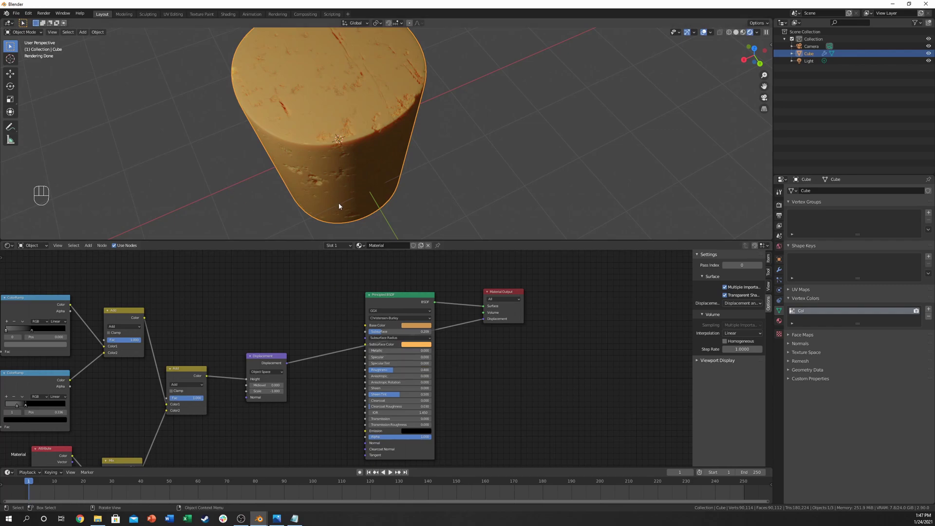
left_click_drag(411, 304, 388, 359)
left_click_drag(392, 359, 390, 360)
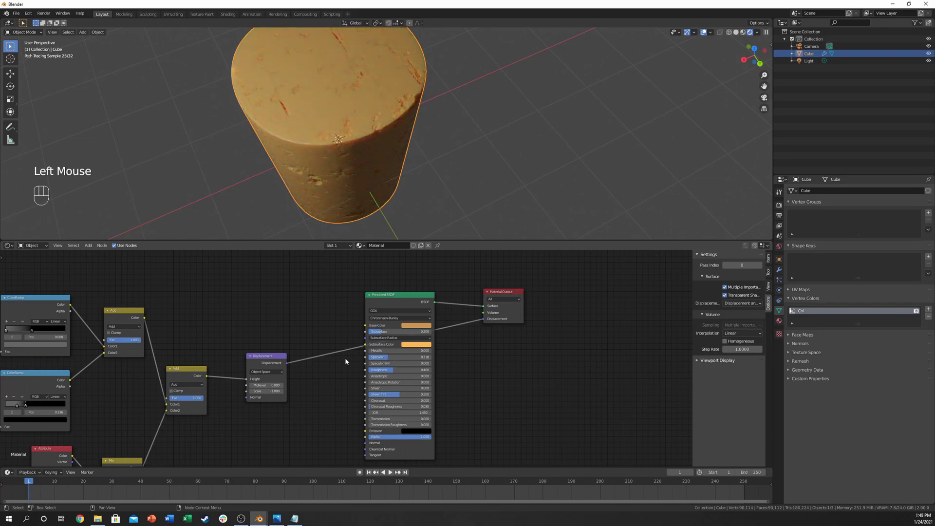
left_click(389, 361)
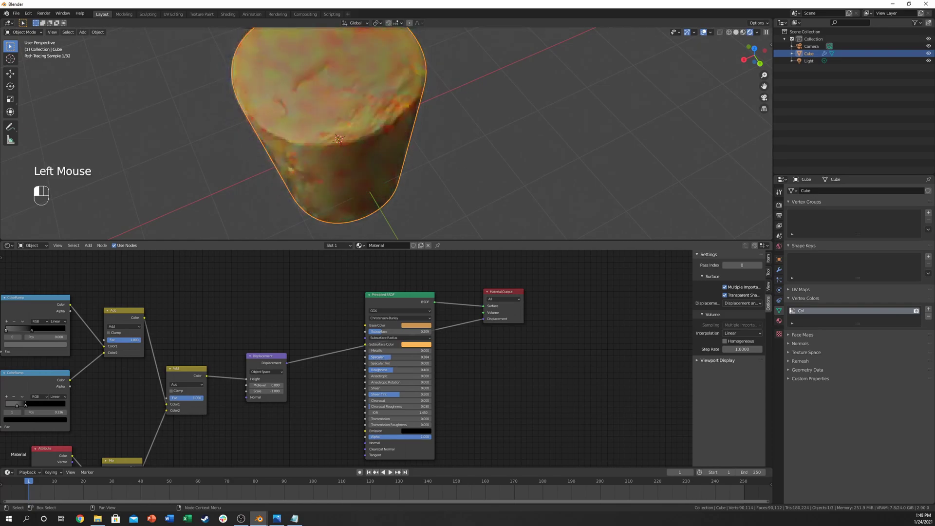
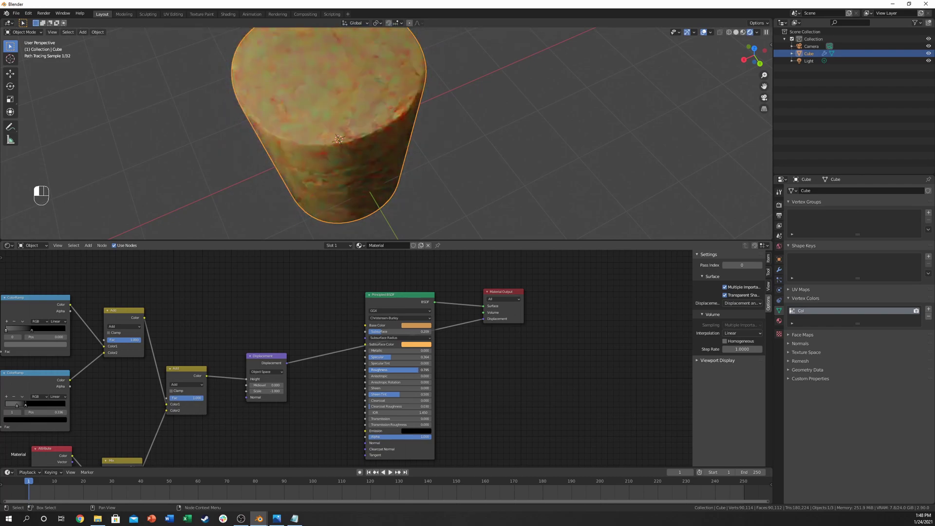
Frame the whole cork in the viewport and render the final image with F12.
middle_click(355, 145)
scroll("down", 3)
left_click_drag(360, 146, 346, 146)
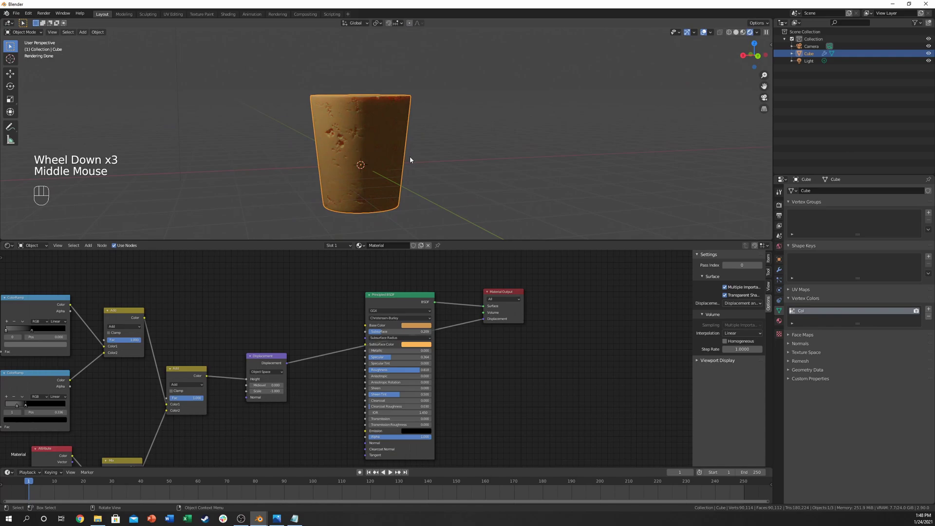
key("F12")
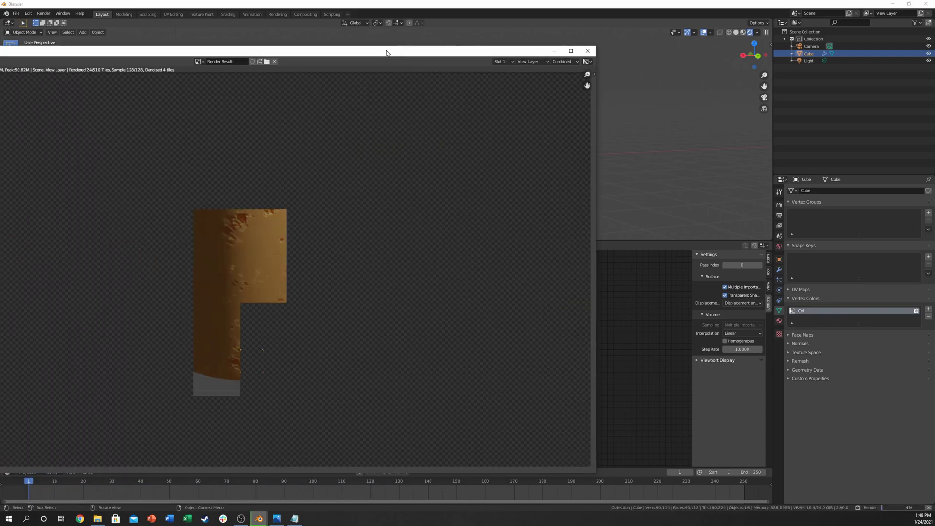